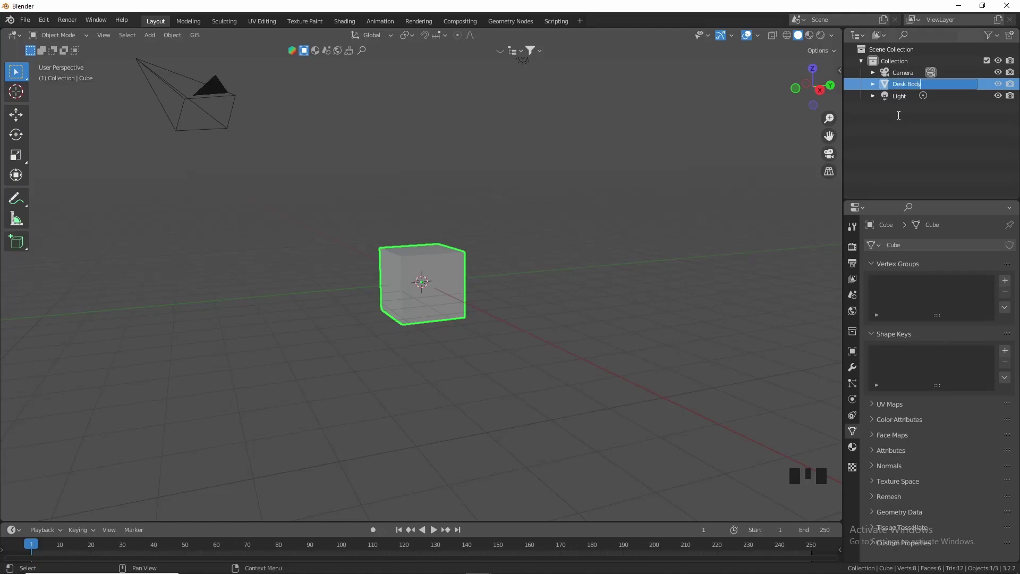
Step: Hide the Desk Body cube and add a new mesh plane for the room's floor
scroll(down, 3)
drag(534, 246, 534, 262)
scroll(up, 3)
click(1002, 85)
scroll(down, 3)
key(shift+a)
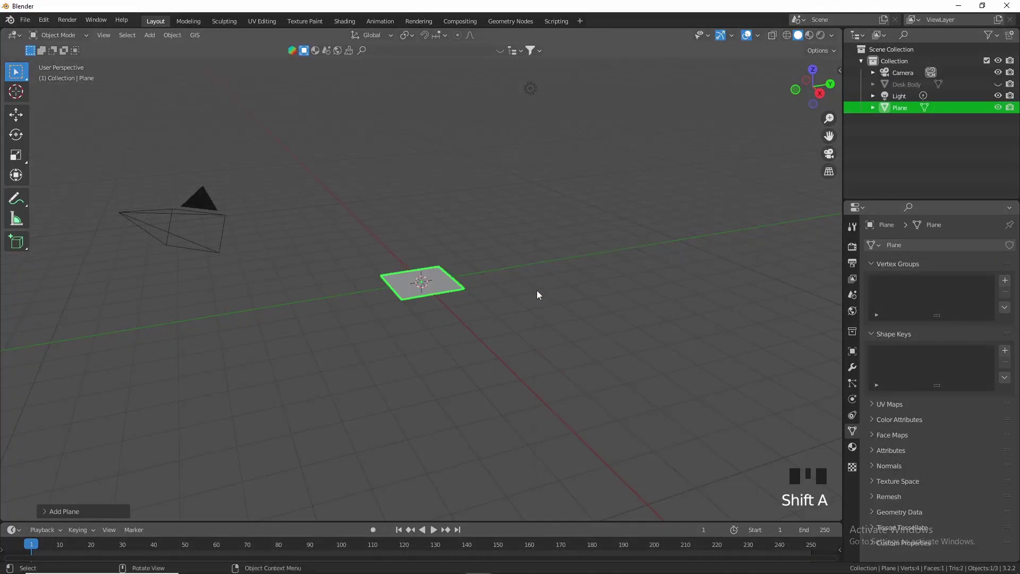
Step: Scale the plane up into a large floor and enter Edit Mode on it
scroll(up, 3)
key(s)
scroll(down, 3)
middle_click(696, 307)
scroll(up, 3)
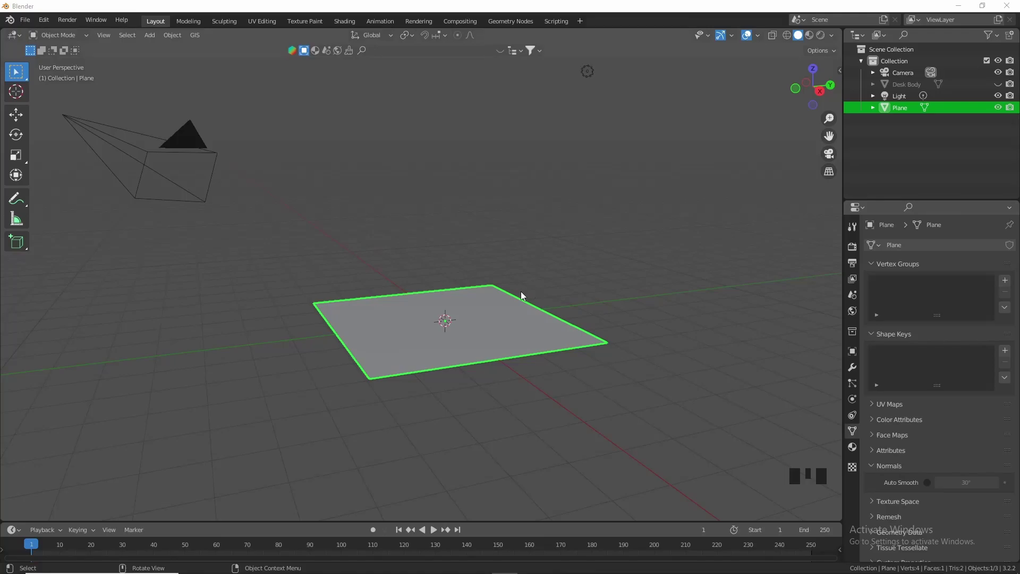
scroll(up, 3)
scroll(down, 3)
key(Tab)
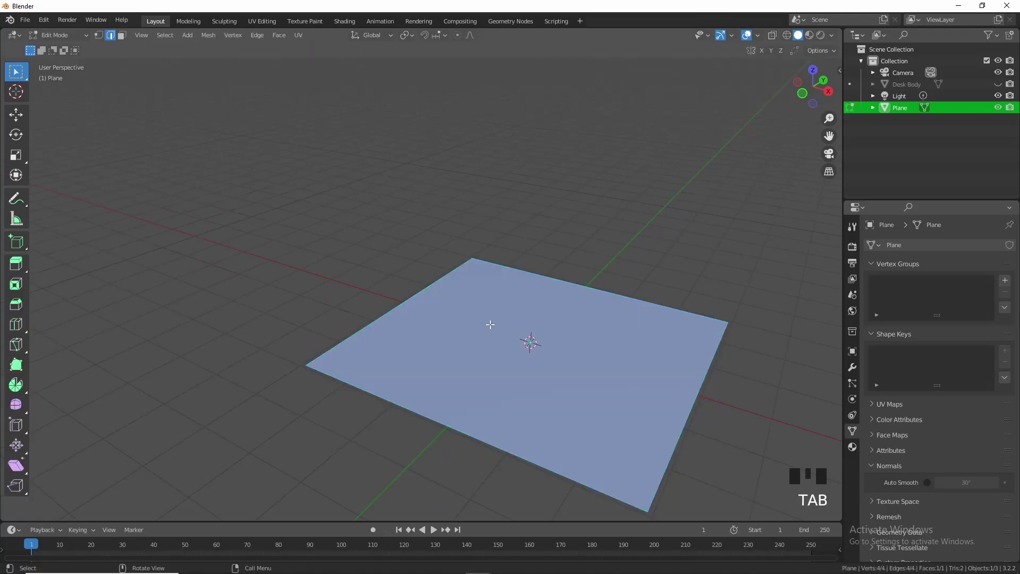
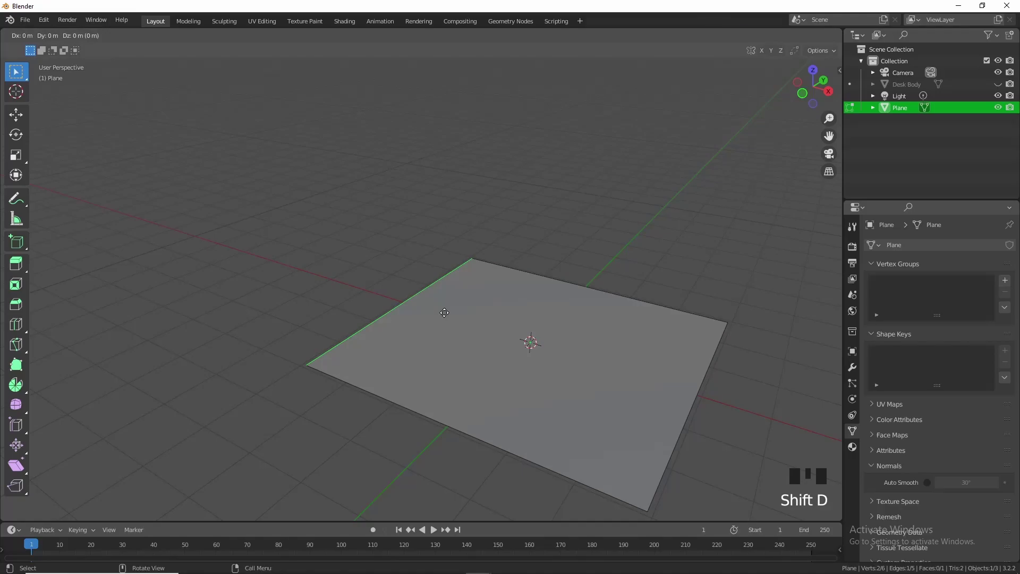
Step: Separate the duplicated floor edge into its own object via P > Selection
key(p)
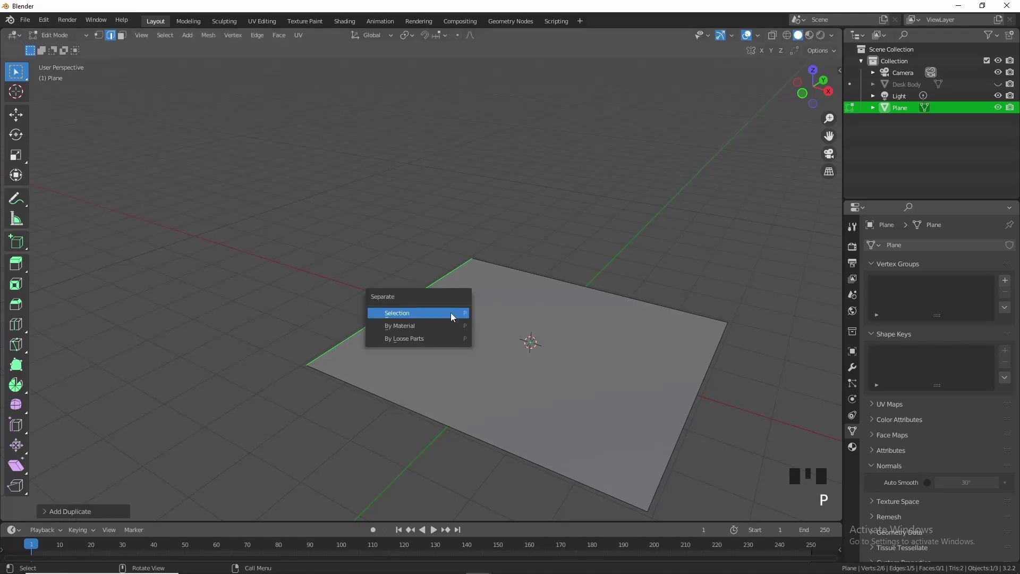
key(Tab)
click(429, 301)
click(418, 298)
click(416, 306)
click(371, 314)
click(398, 316)
Step: Select the new Plane.001 edge object and enter Edit Mode with its geometry selected
double_click(395, 313)
click(392, 312)
click(391, 312)
double_click(392, 312)
key(Tab)
key(a)
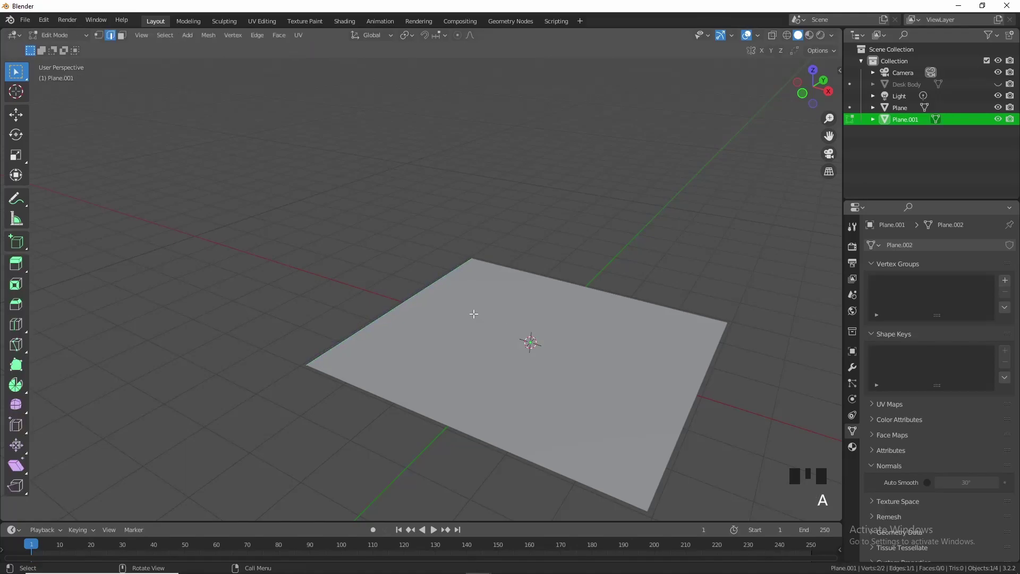
Step: Extrude the edge straight up along Z to full room height, forming the wall
key(e)
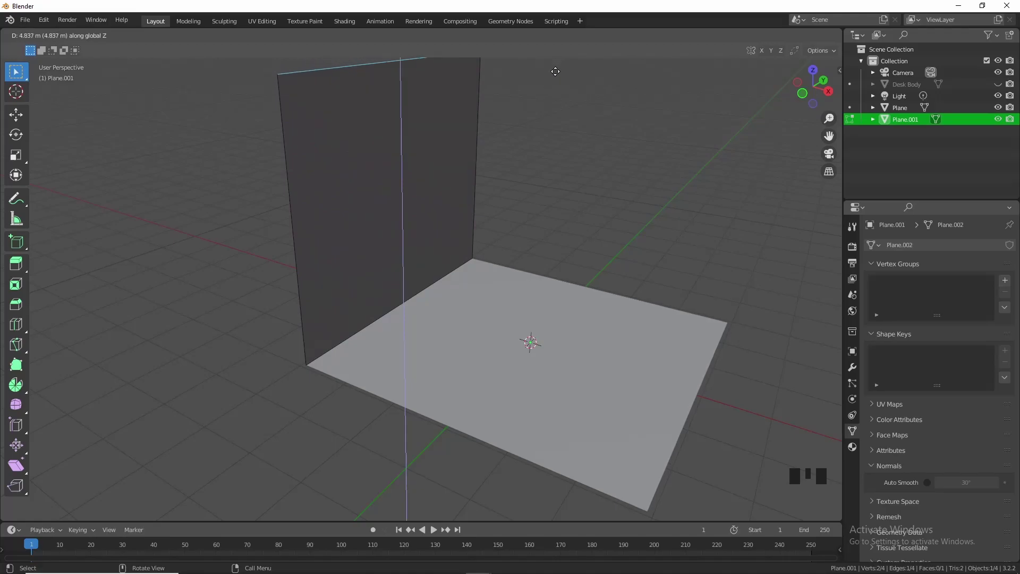
key(Tab)
drag(519, 188, 590, 259)
scroll(down, 3)
drag(583, 263, 544, 289)
Step: Add vertical loop cuts dividing the wall into sections and switch to Top view
key(Tab)
key(ctrl+r)
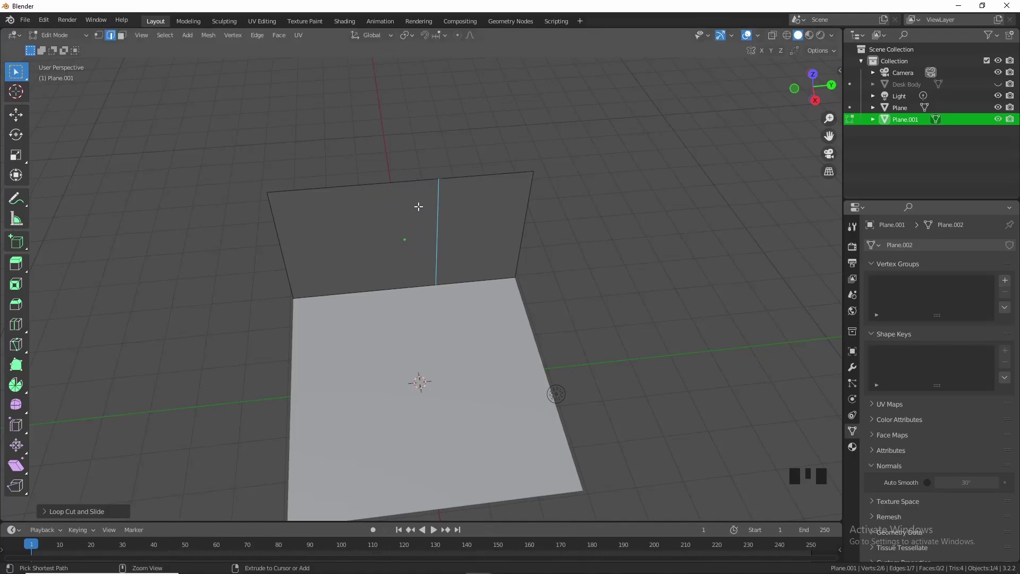
key(ctrl+r)
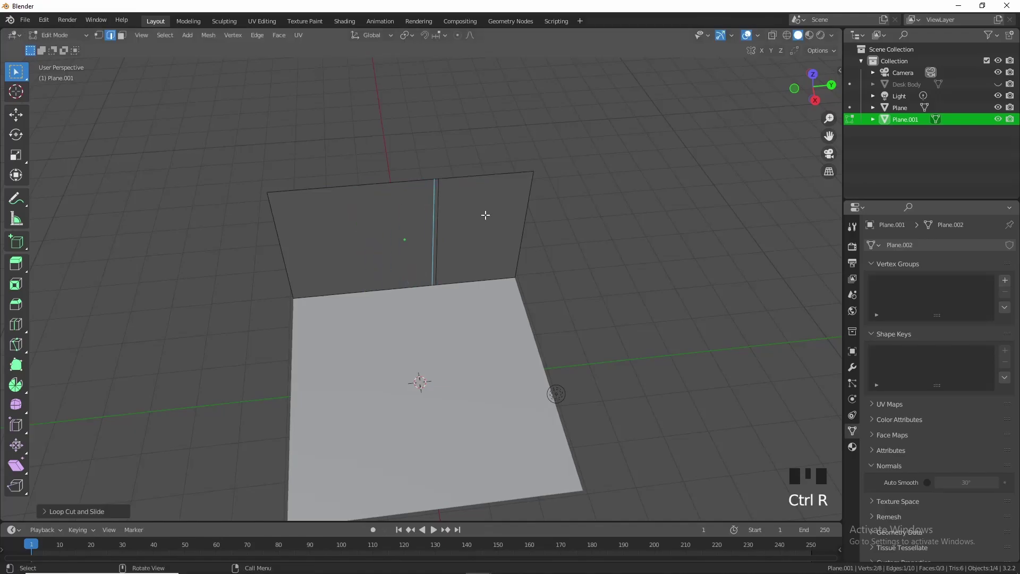
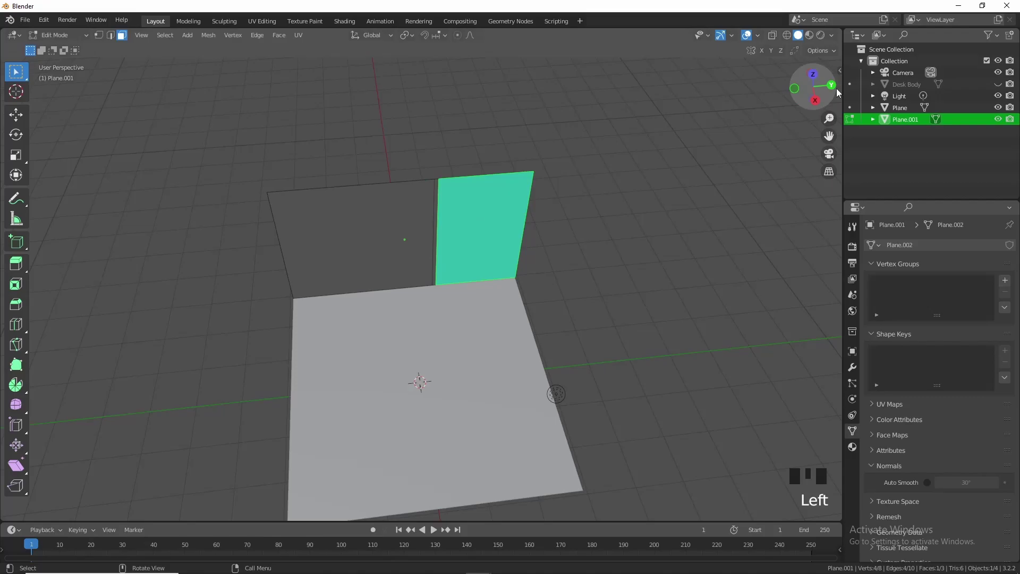
click(817, 76)
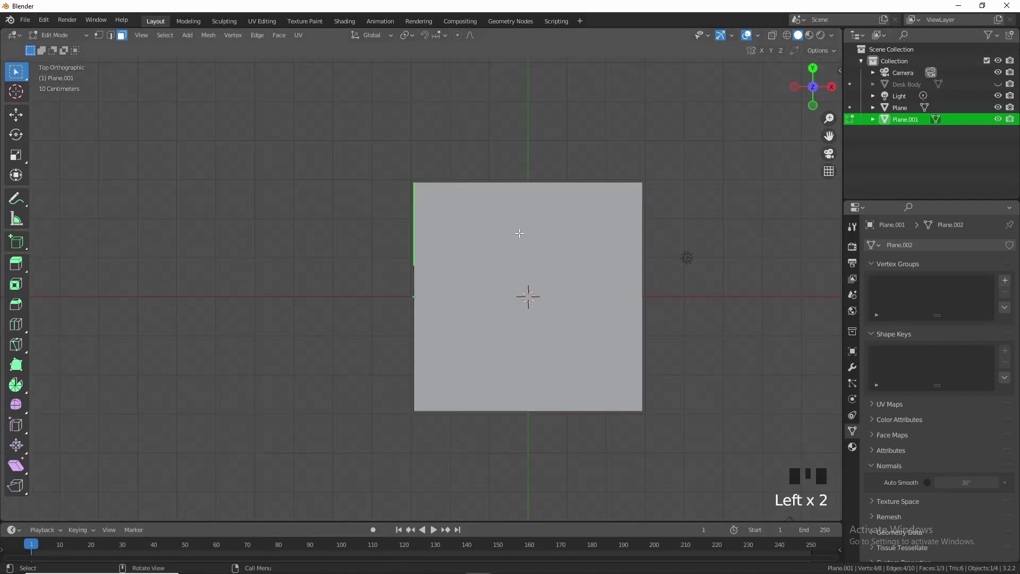
Step: Slide part of the wall sideways along X in Top view to start forming the pillar
key(g)
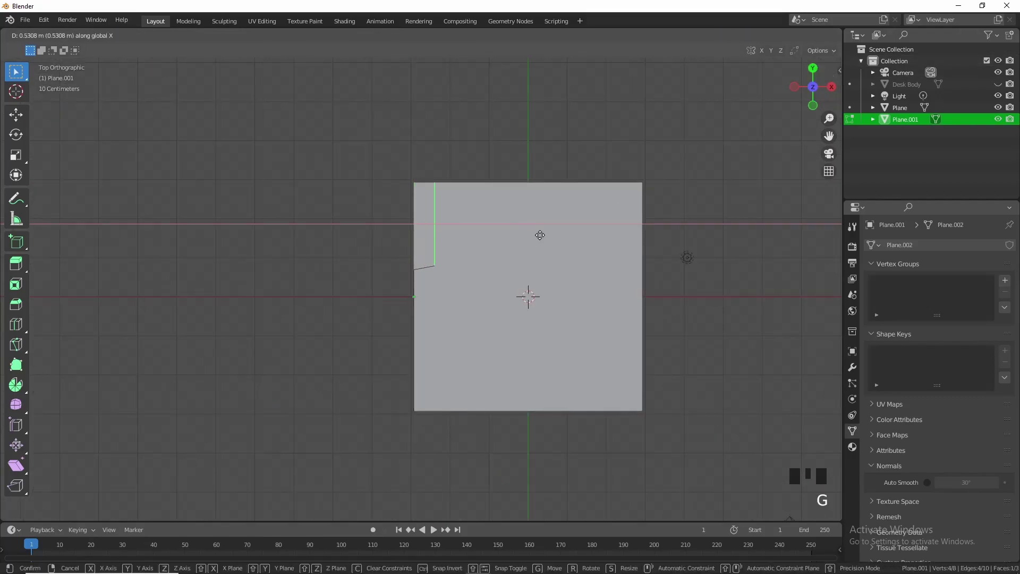
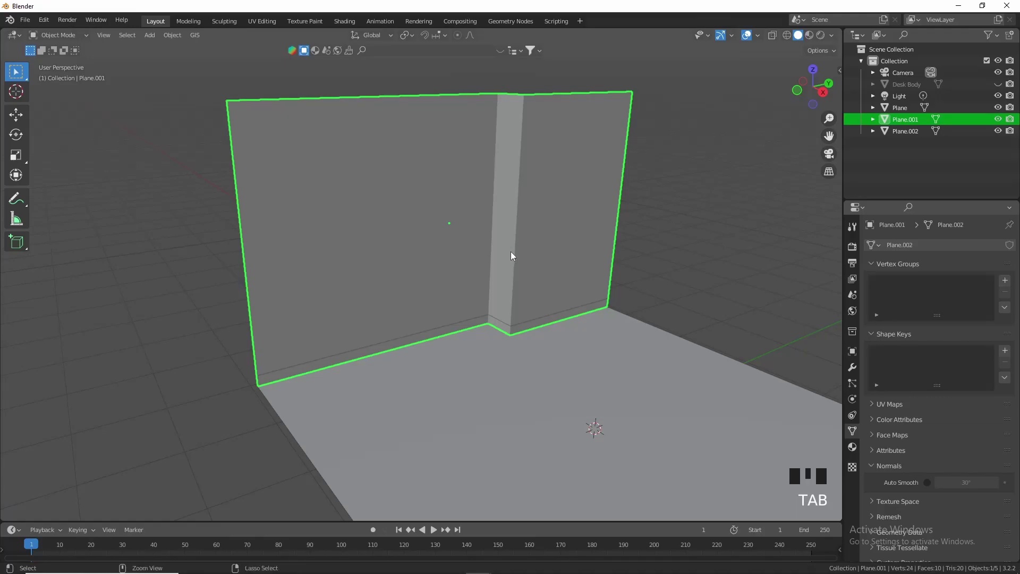
Step: Apply the wall's scale and bevel the pillar's vertical edges with 3 segments
key(ctrl+a)
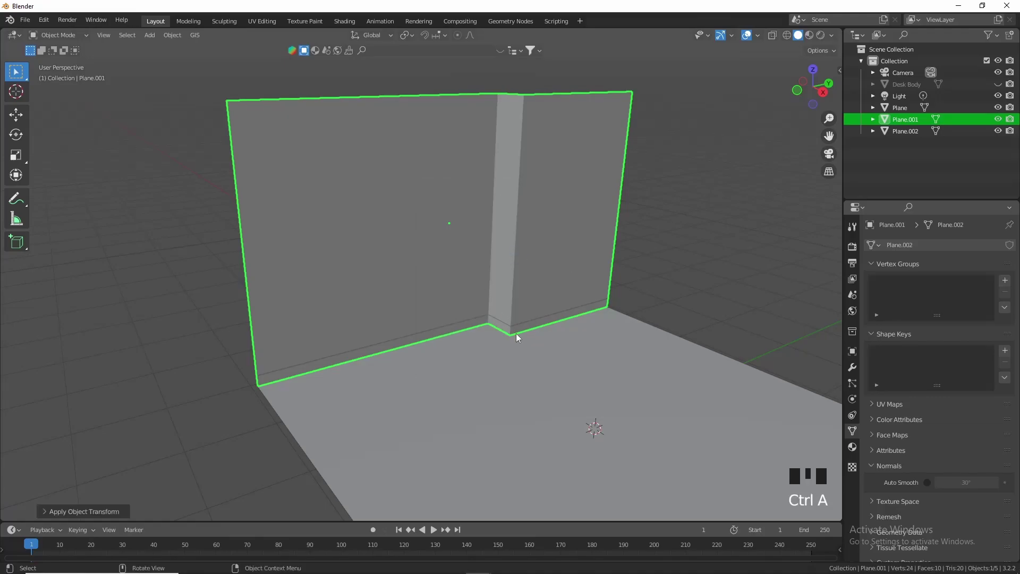
key(Tab)
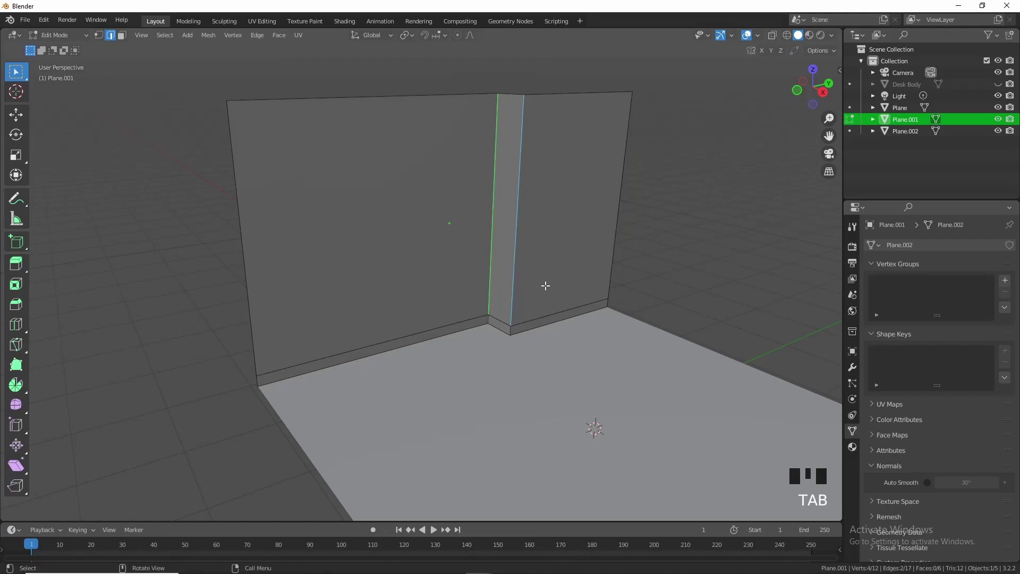
key(ctrl+b)
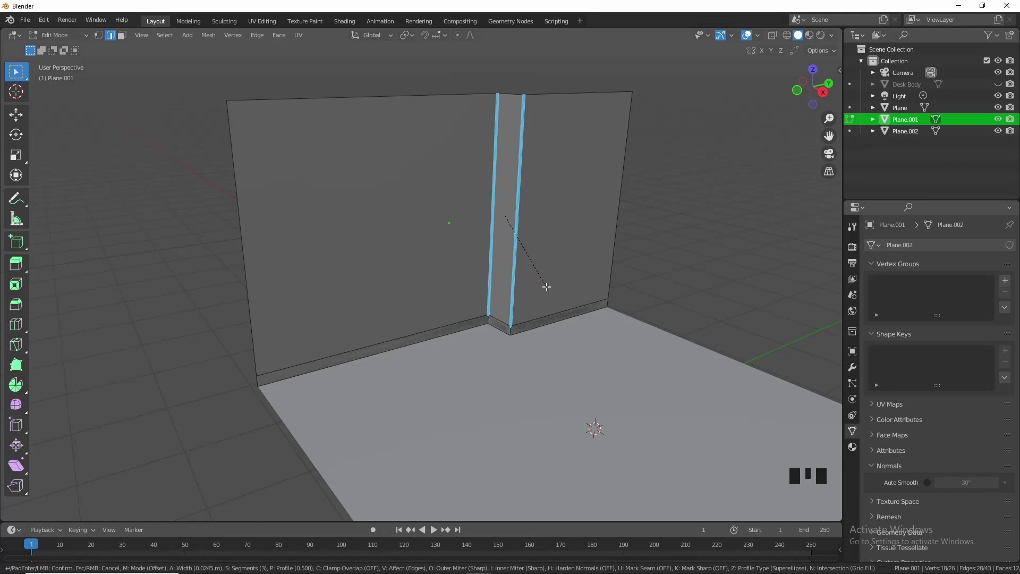
key(Tab)
Step: Confirm the bevel and select the baseboard object Plane.002 in Object Mode
click(548, 289)
drag(549, 288, 500, 320)
click(500, 321)
double_click(500, 322)
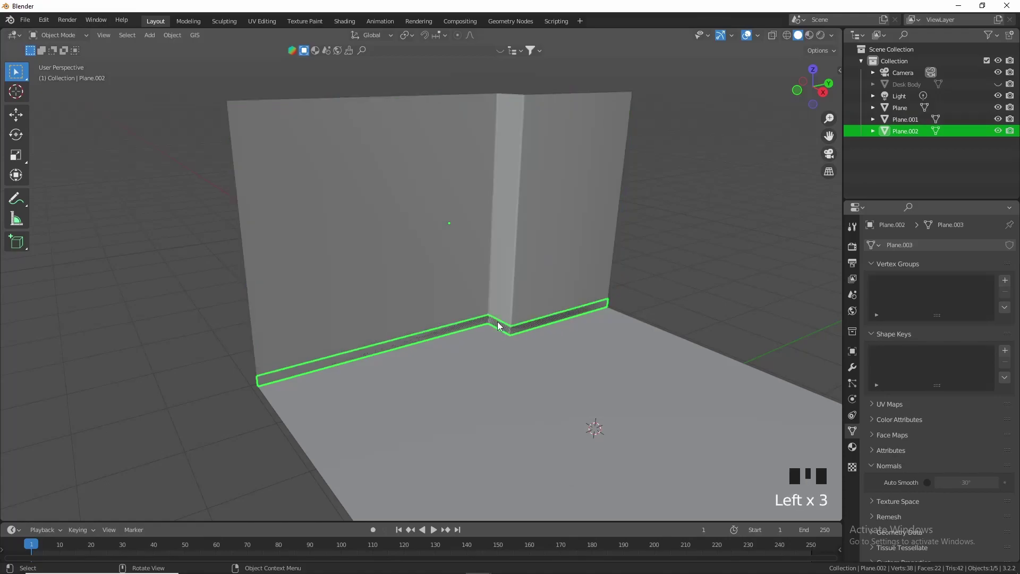
Step: Enter Edit Mode on Plane.002 in face select and extrude its faces along normals for thickness
click(501, 328)
scroll(down, 3)
drag(526, 341, 555, 344)
scroll(up, 3)
key(Tab)
key(3)
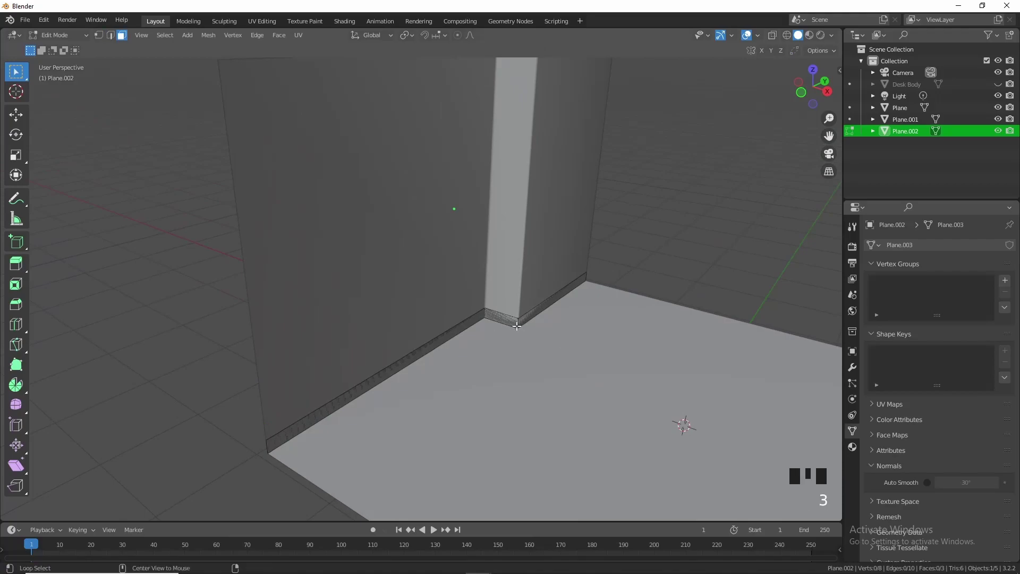
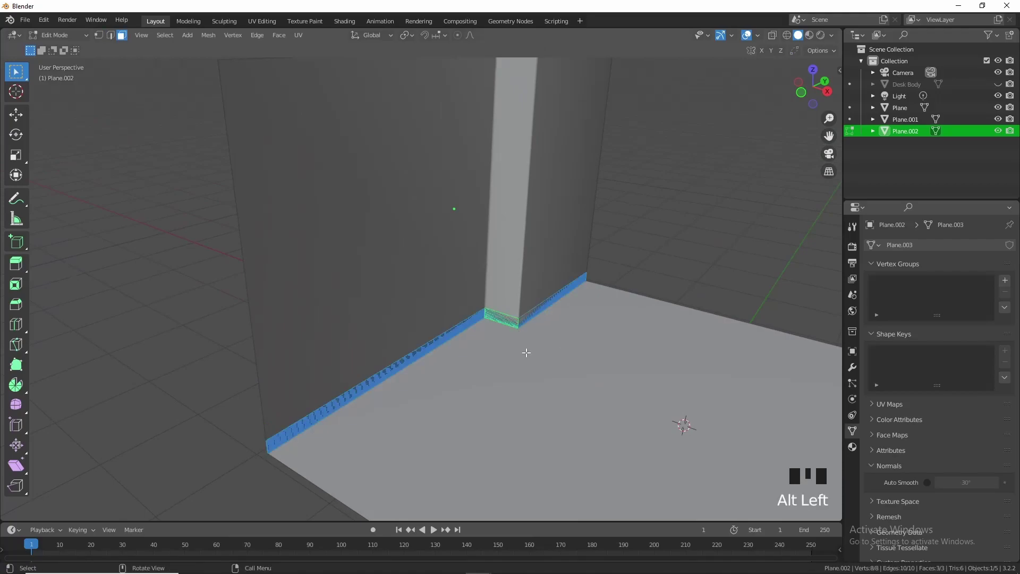
key(e)
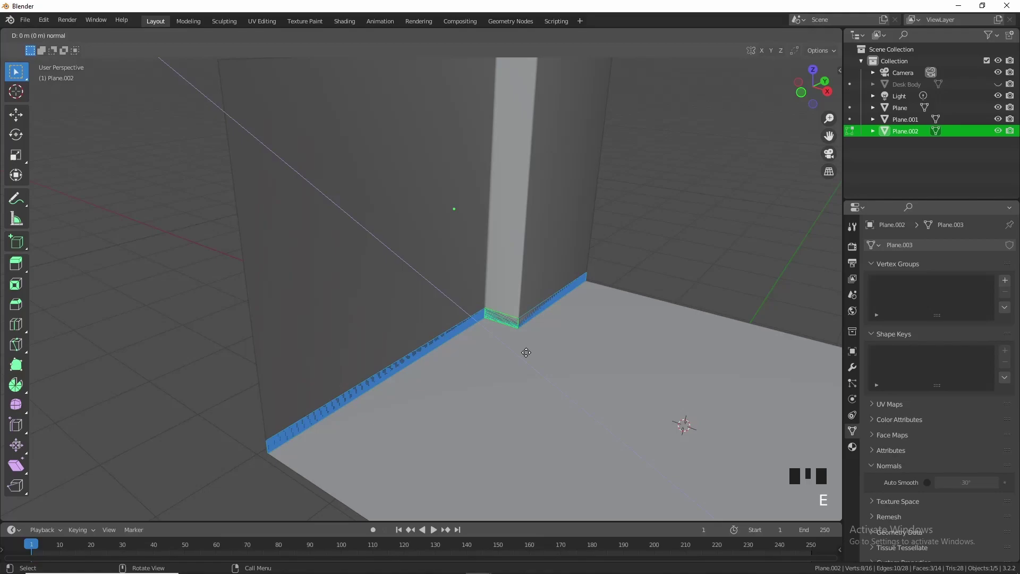
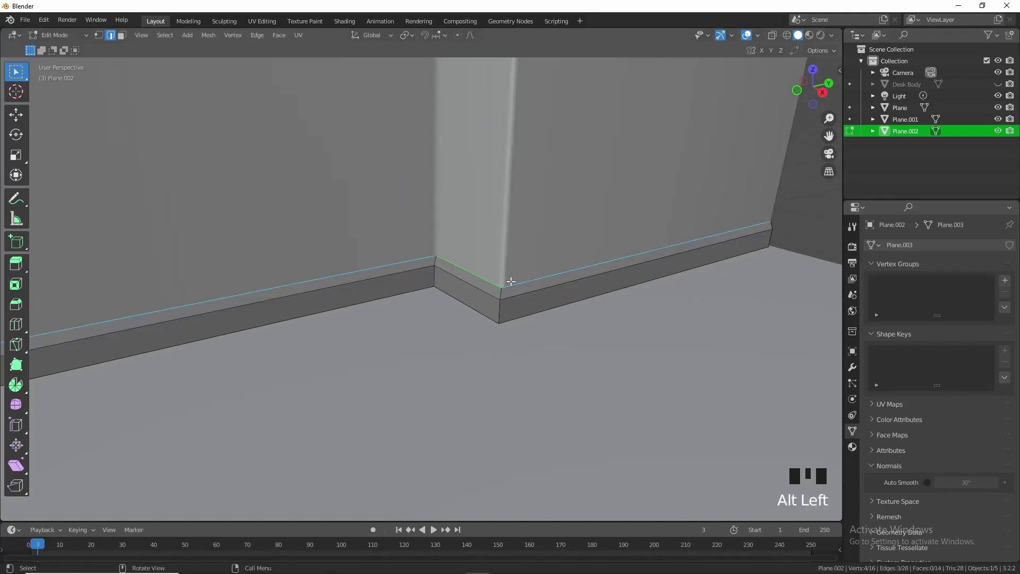
Step: Adjust the baseboard's top edges along X and Y, then bevel the top edge loop
key(g)
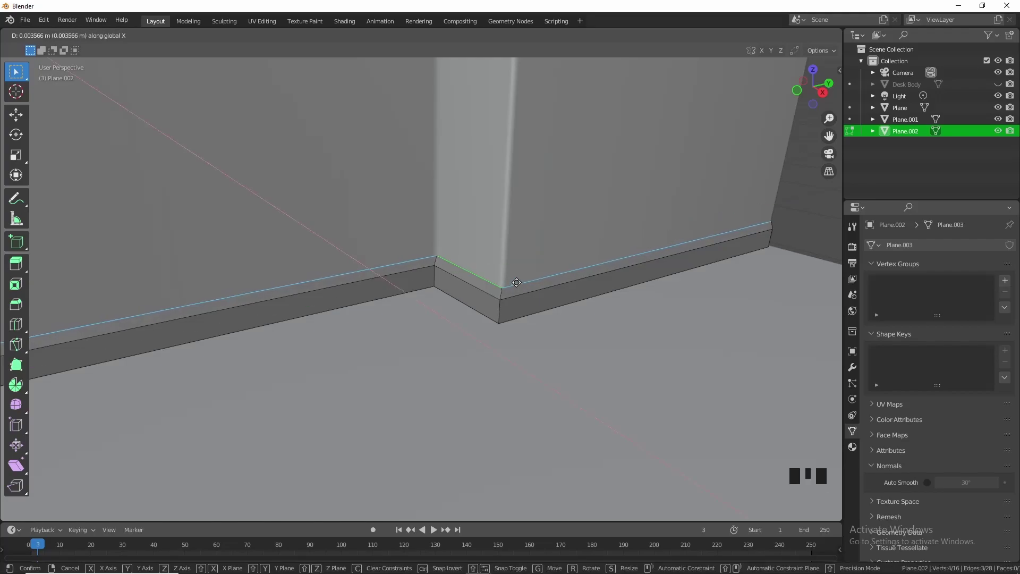
key(g)
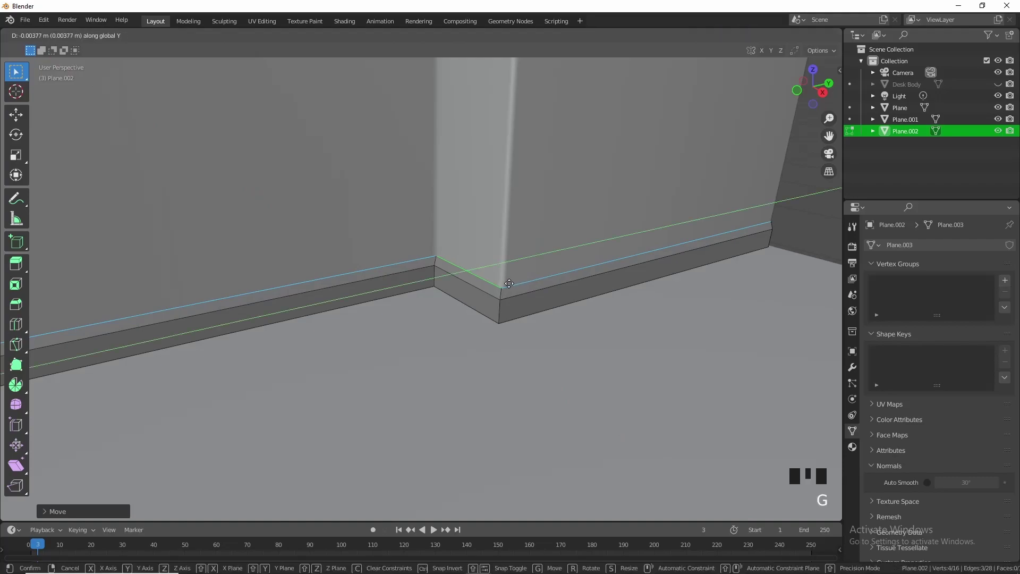
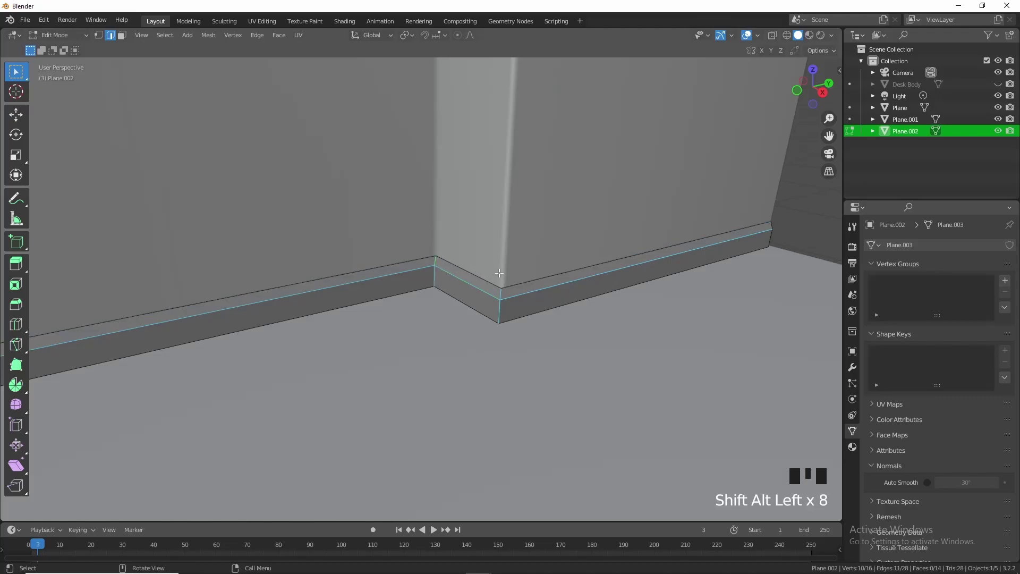
key(ctrl+b)
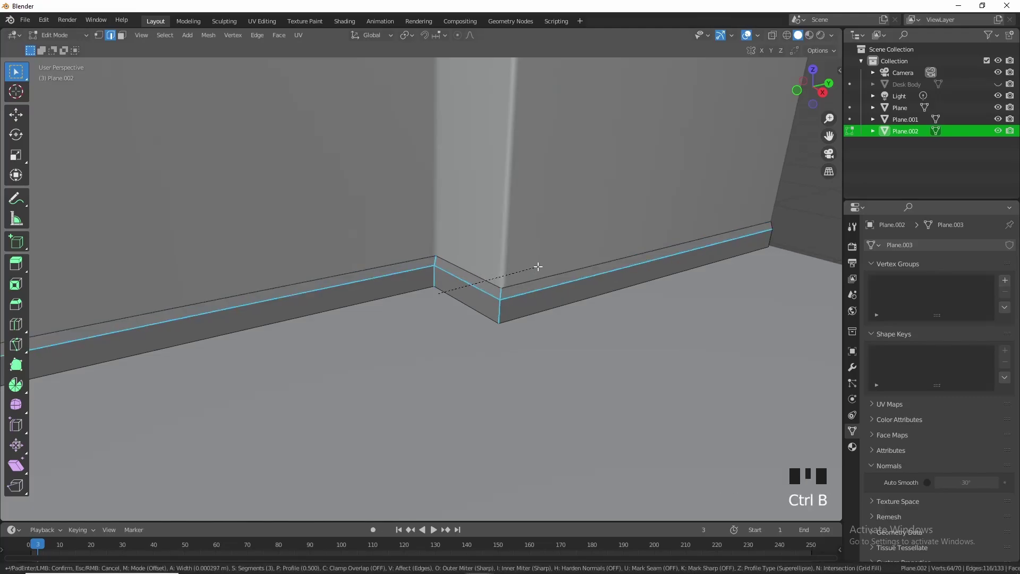
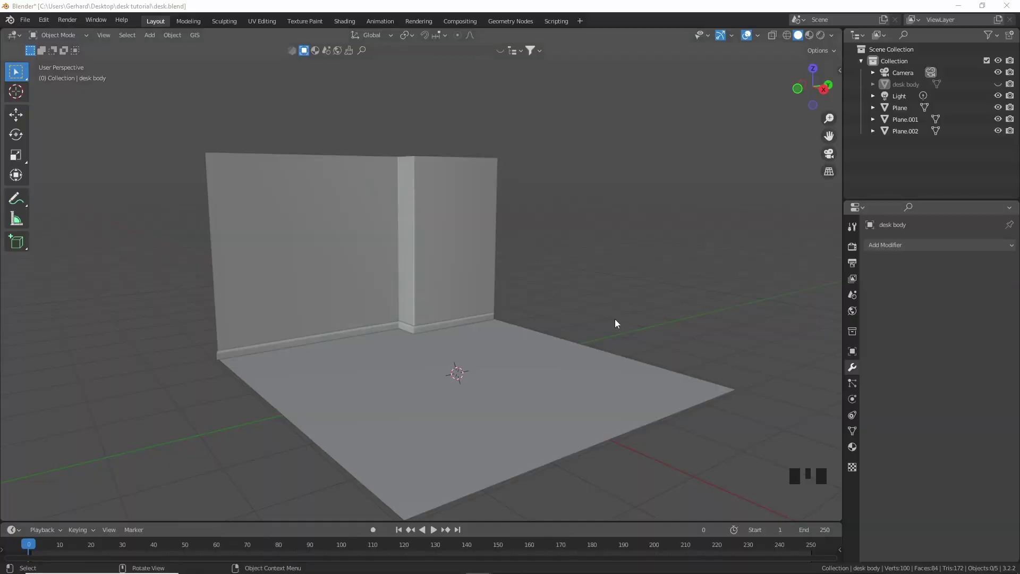
Step: Unhide and select Desk Body, move it in front view, shrink it and flatten it along Z
click(998, 87)
click(495, 306)
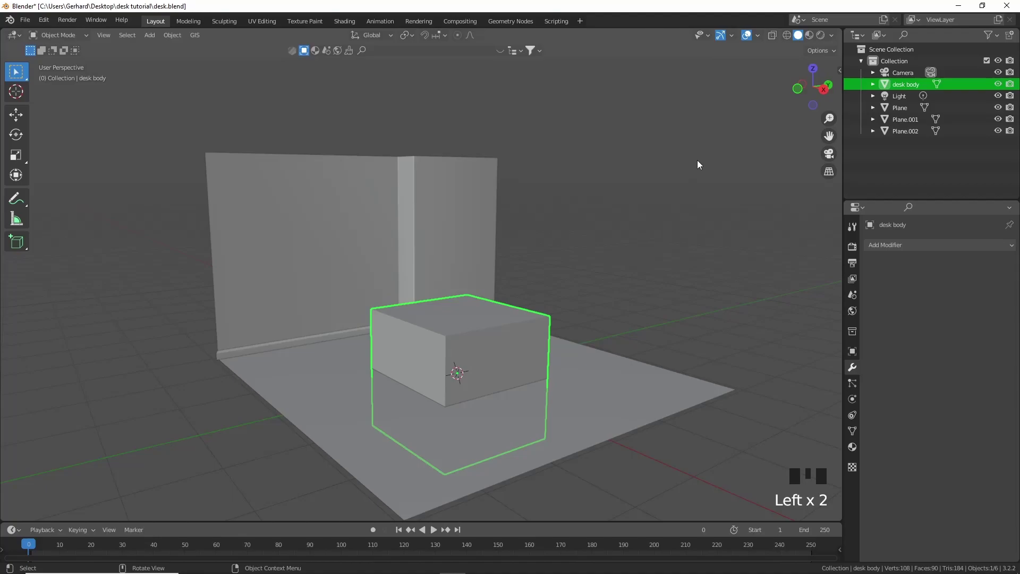
click(795, 93)
scroll(up, 3)
key(g)
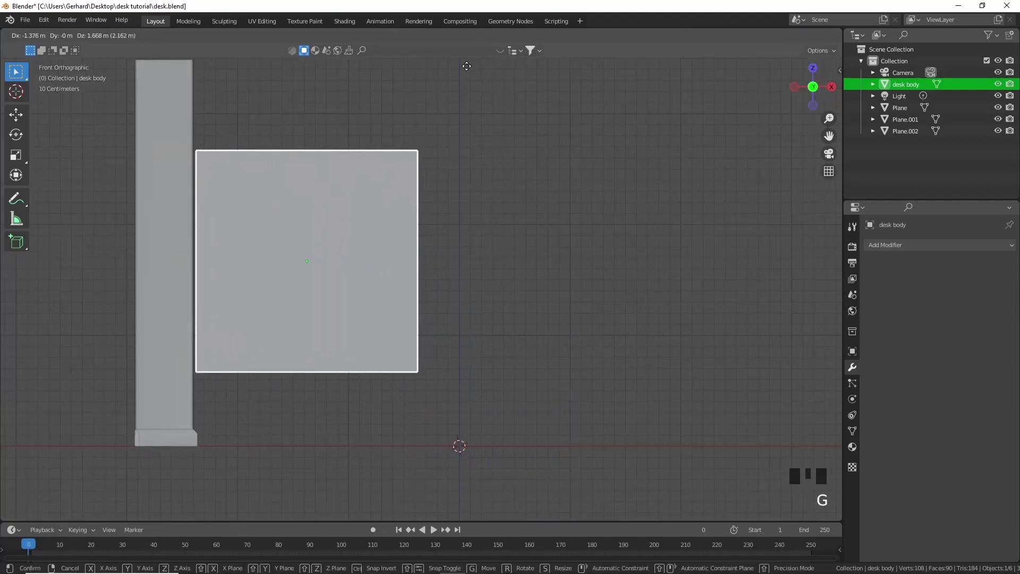
key(s)
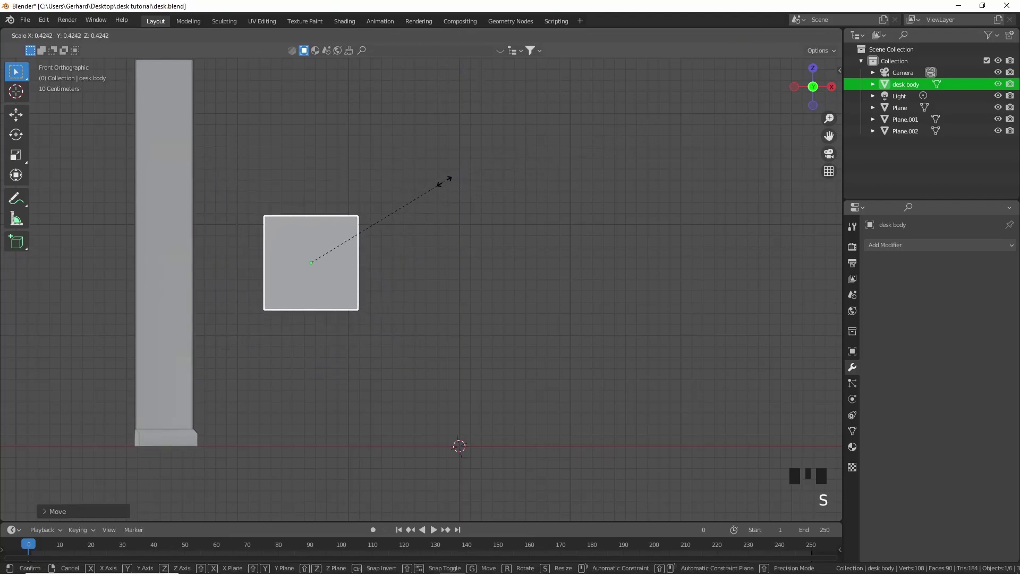
key(s)
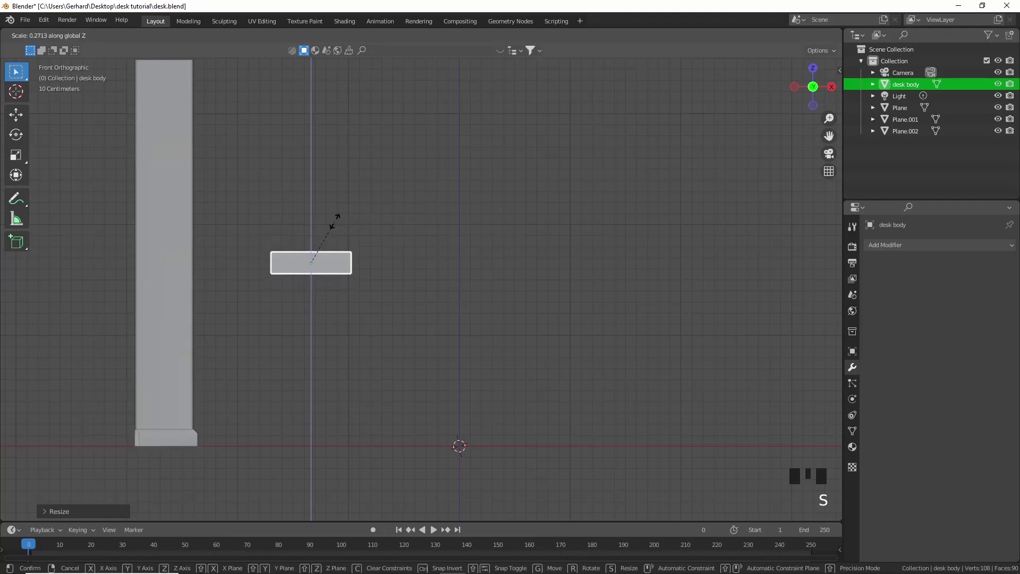
Step: Stretch the slab along Y beside the wall, apply its scale and enter Edit Mode
drag(435, 226, 329, 244)
scroll(up, 3)
middle_click(463, 240)
key(s)
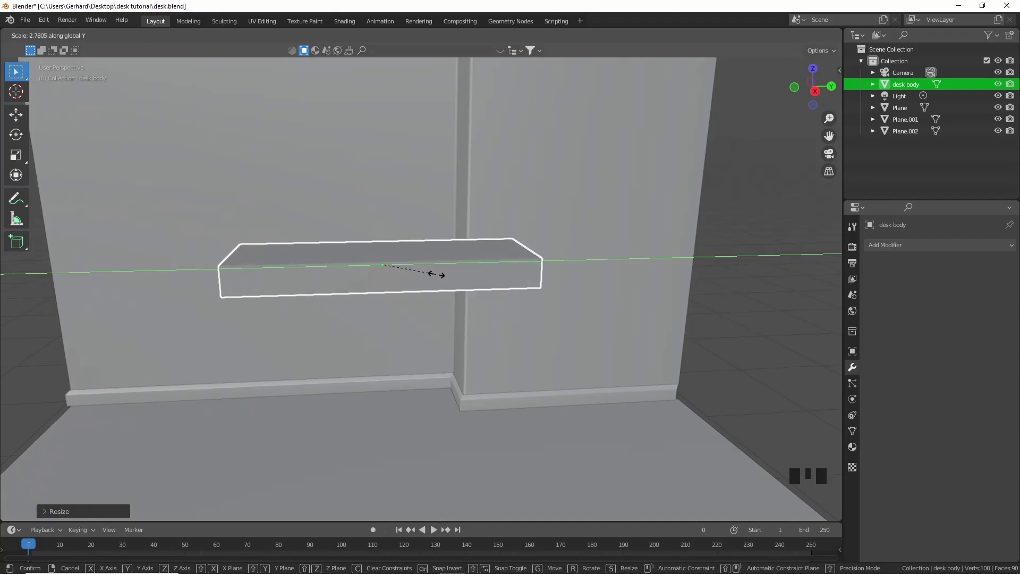
drag(419, 301, 481, 315)
scroll(up, 3)
key(ctrl+a)
drag(352, 336, 451, 323)
key(Tab)
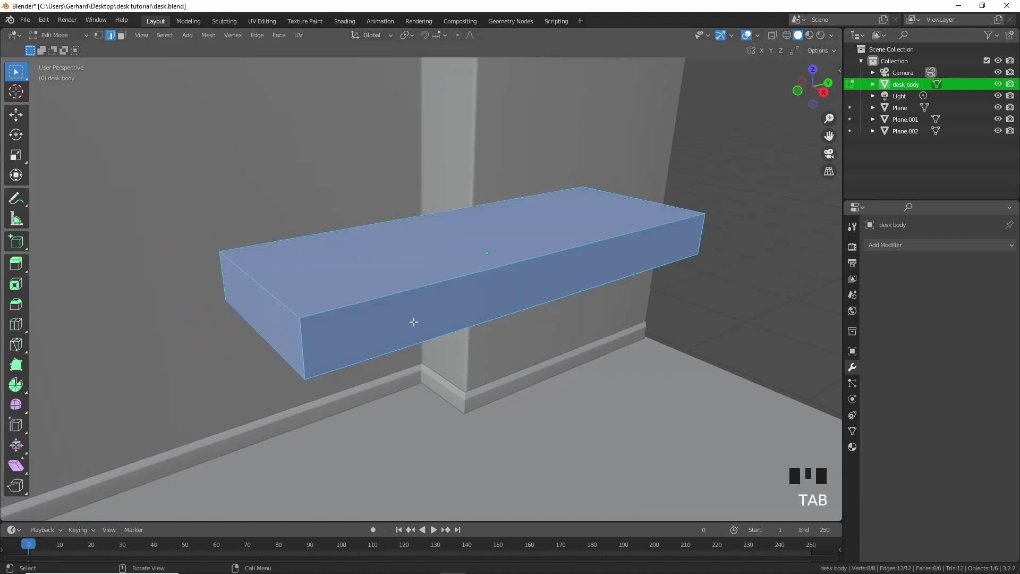
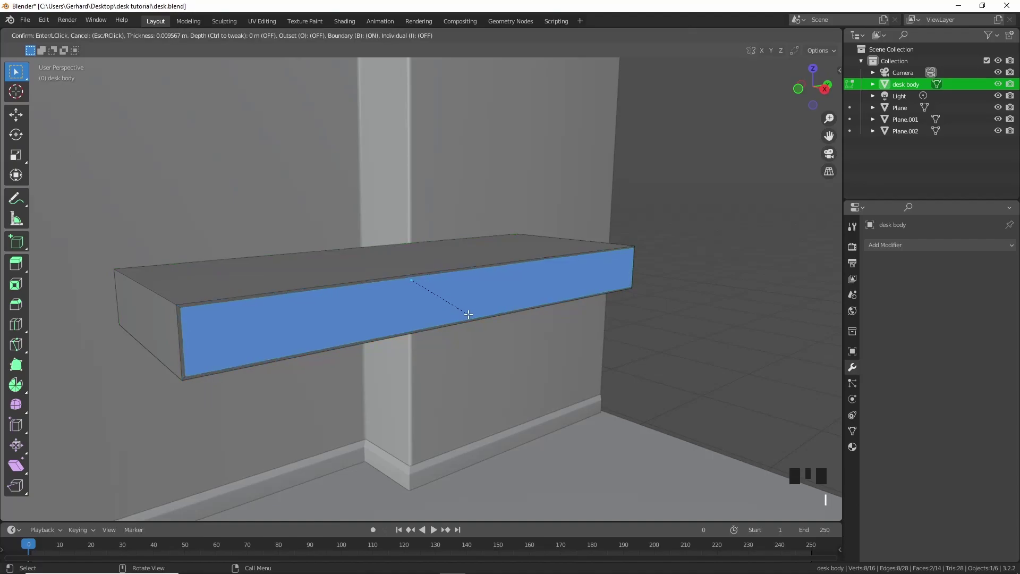
Step: Bring up the delete menu to dissolve the slab's inset front face
key(x)
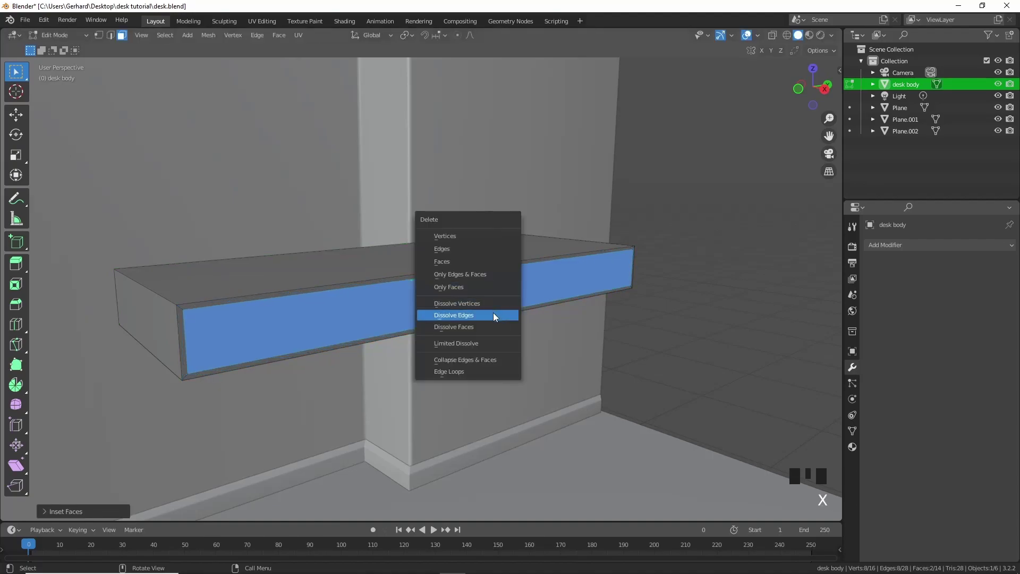
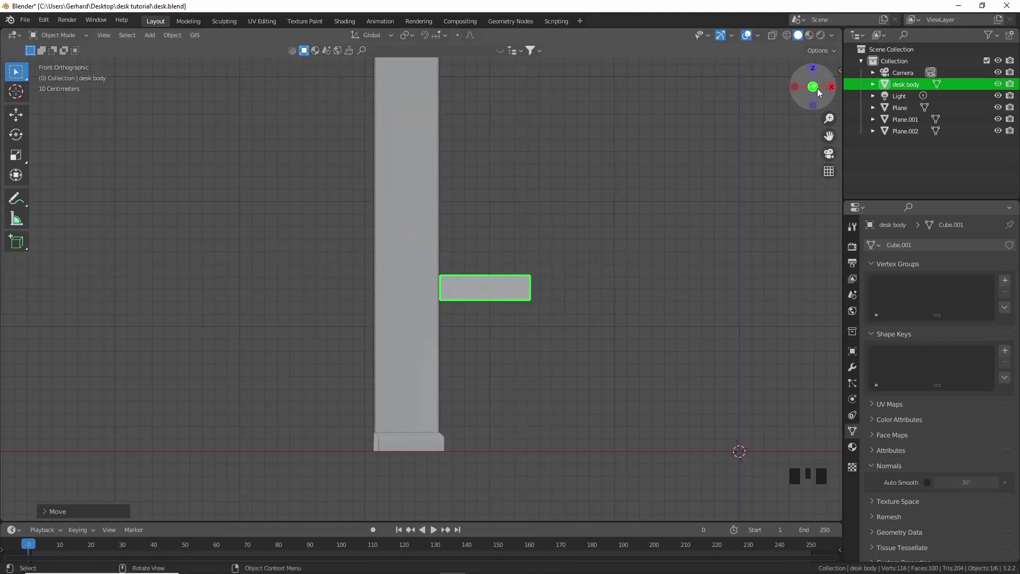
Step: Move the slab into place from the side view, then switch to the top view
click(832, 90)
key(g)
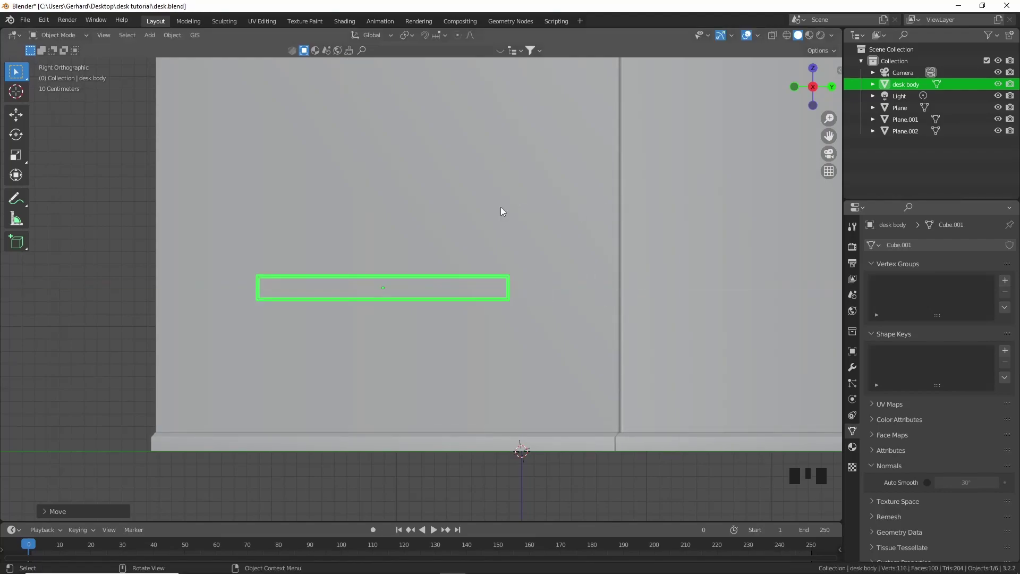
scroll(down, 3)
drag(507, 230, 816, 69)
click(817, 69)
scroll(up, 3)
Step: Slide the slab along X from above until it sits against the wall pillar
key(g)
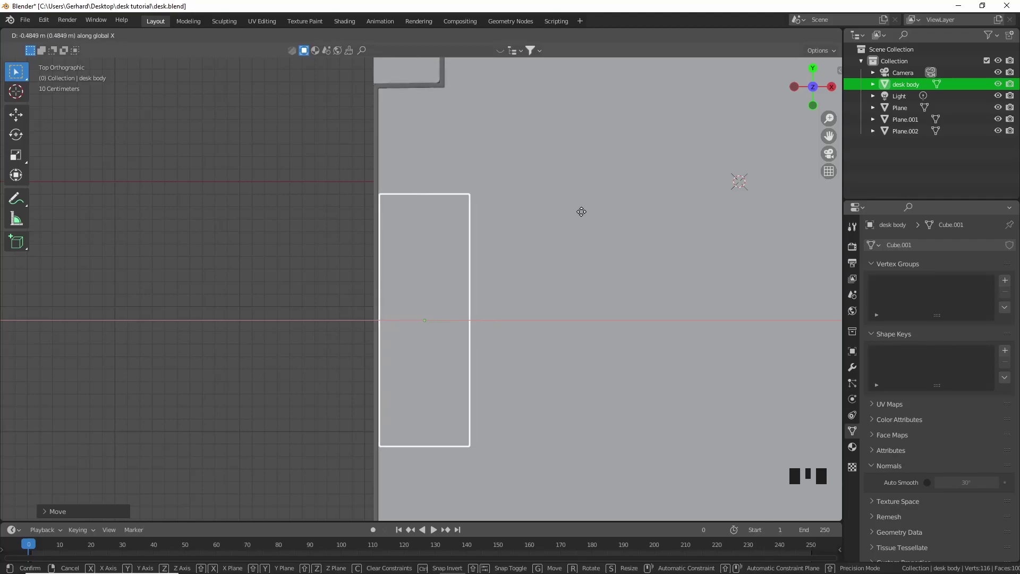
scroll(down, 3)
drag(589, 236, 523, 126)
scroll(up, 3)
drag(464, 209, 532, 192)
key(g)
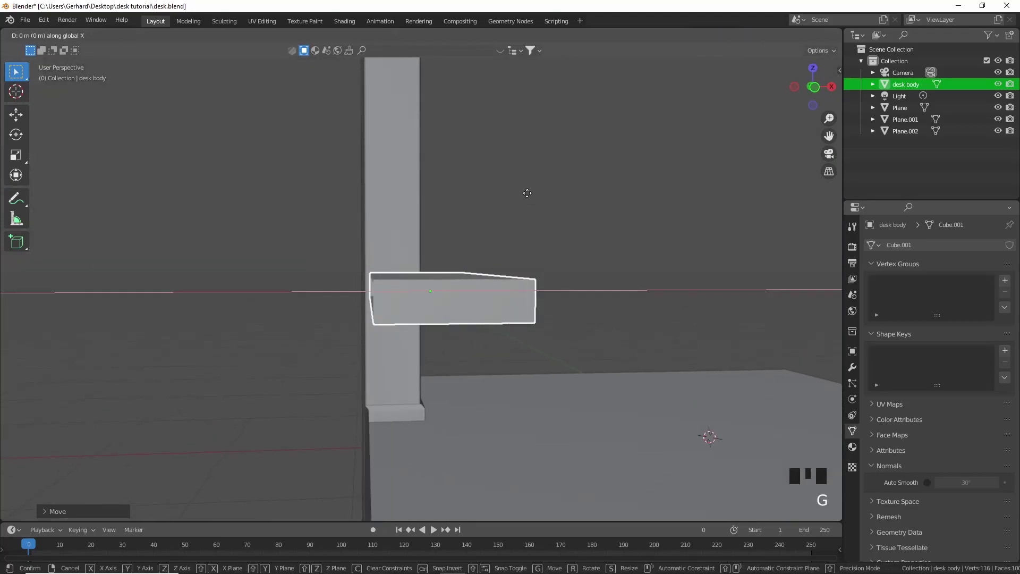
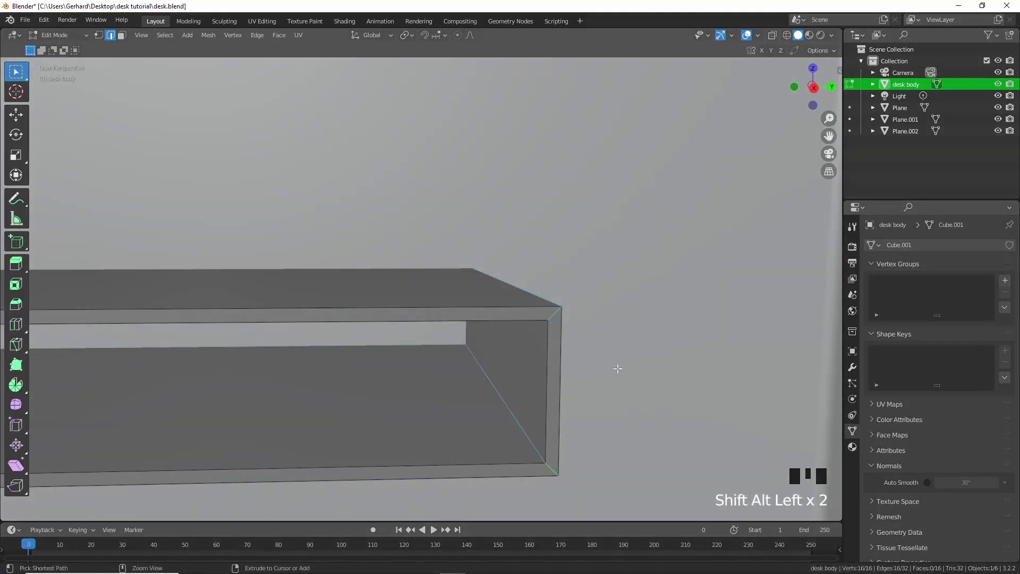
Step: Bevel the desk body's corner edges, applying the object's scale first so the bevel is even
key(ctrl+b)
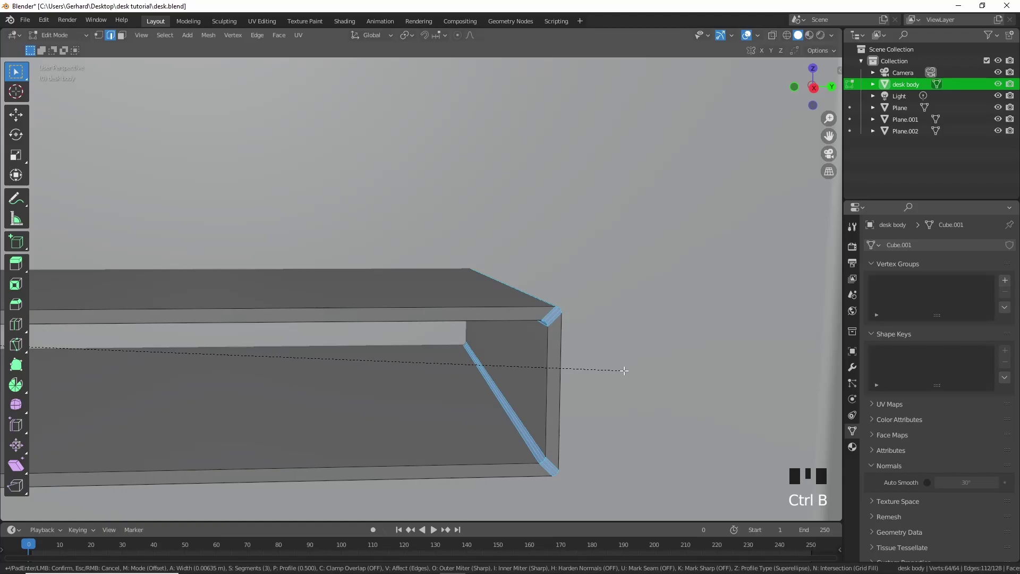
key(Tab)
key(ctrl+a)
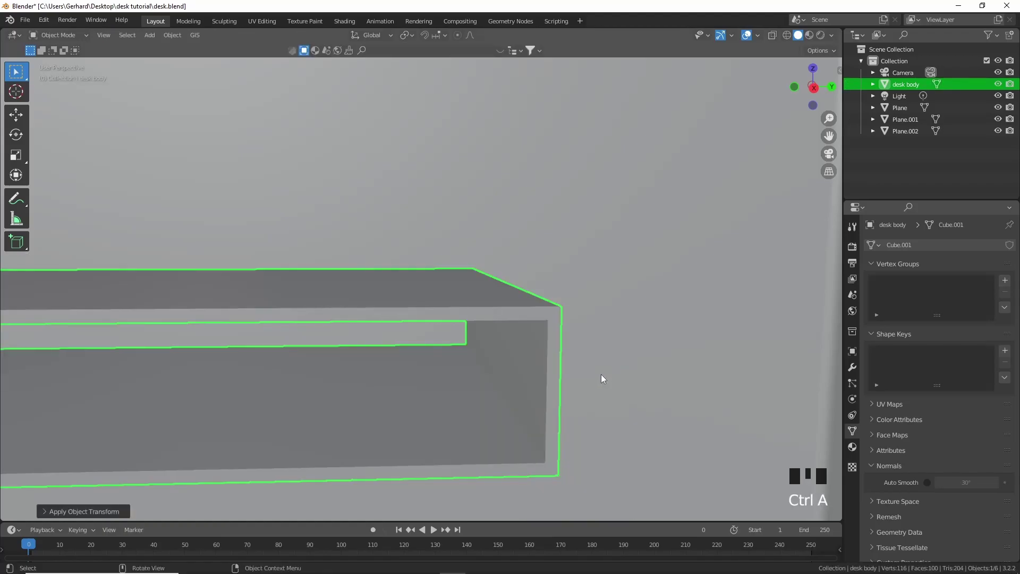
key(Tab)
key(ctrl+b)
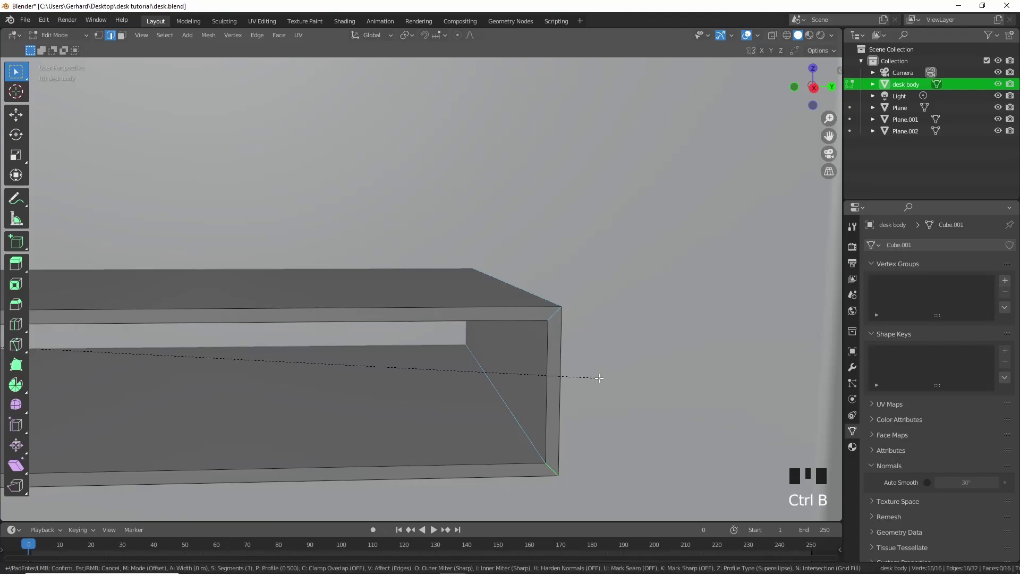
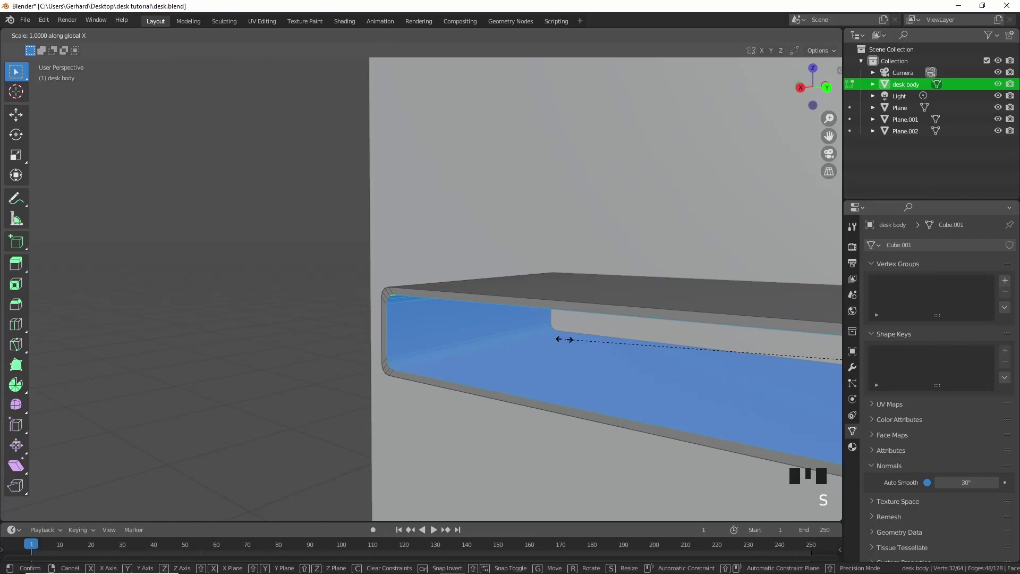
Step: Inset the inner faces, duplicate them and separate the selection into desk body.001
key(i)
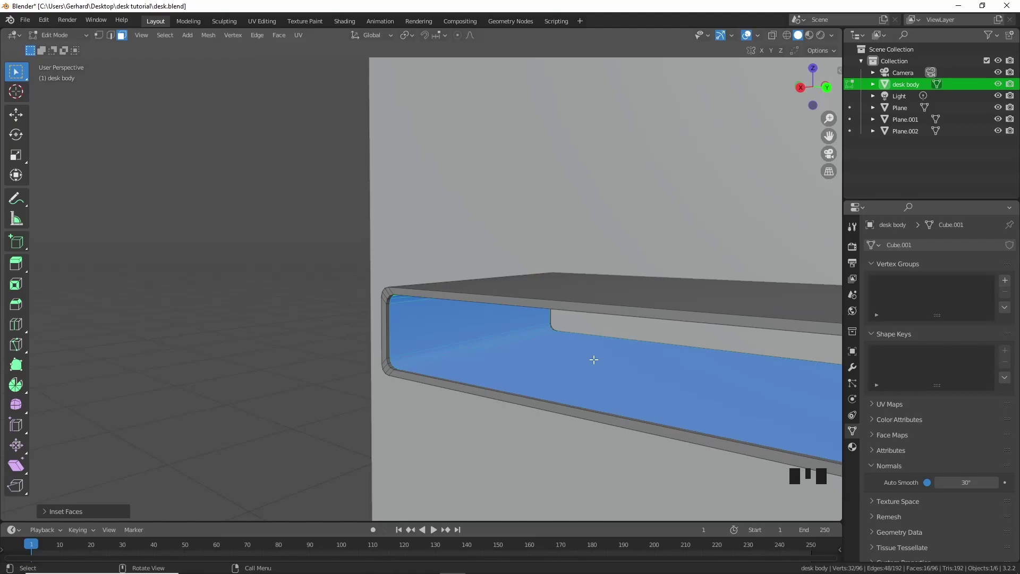
key(shift+d)
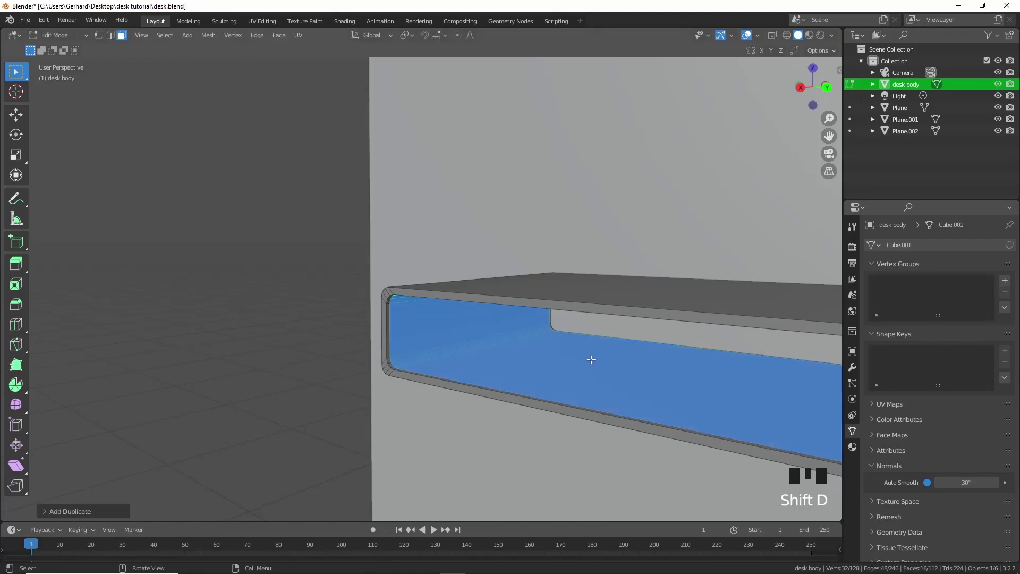
key(p)
key(Tab)
click(508, 338)
click(528, 344)
click(475, 346)
Step: Select desk body.001, isolate it in Local View and set its origin to its geometry
double_click(446, 333)
key(KP_Divide)
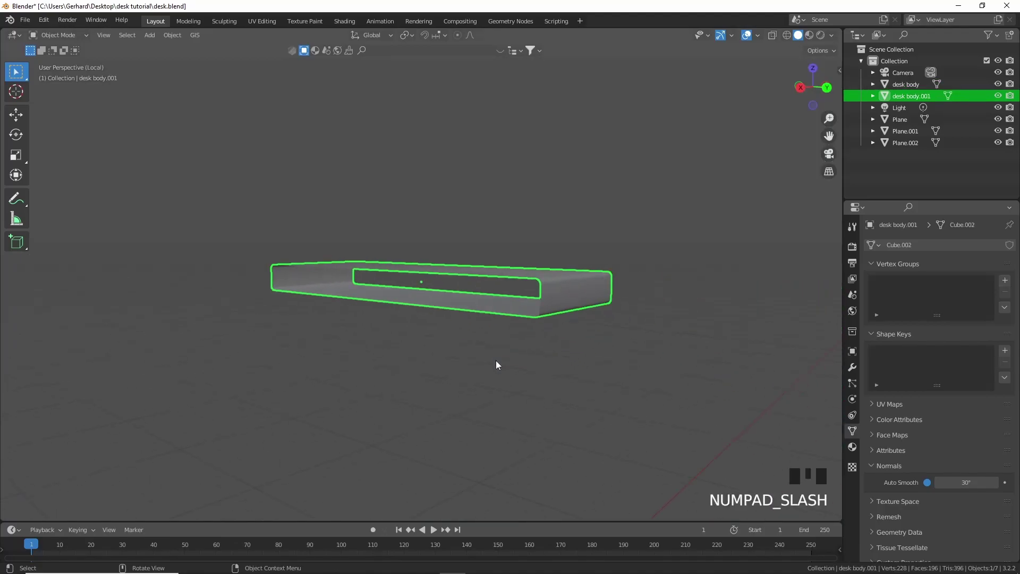
key(ctrl+a)
drag(501, 362, 432, 394)
scroll(down, 3)
drag(458, 394, 562, 392)
scroll(up, 3)
drag(511, 400, 510, 411)
Step: Add loop cuts across the middle of the inner piece to divide it into two drawer halves
key(Tab)
key(ctrl+r)
key(ctrl+r)
key(ctrl+r)
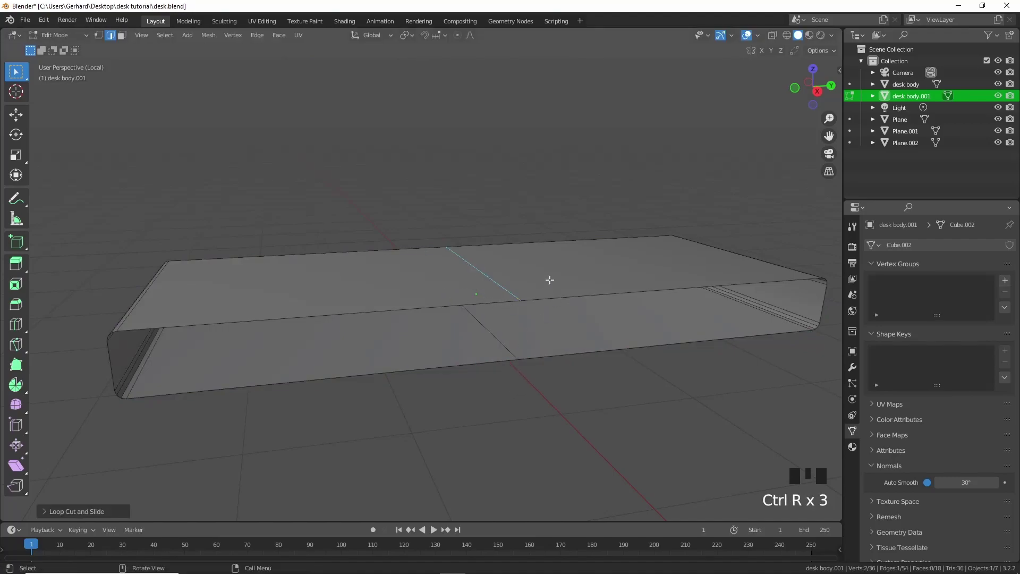
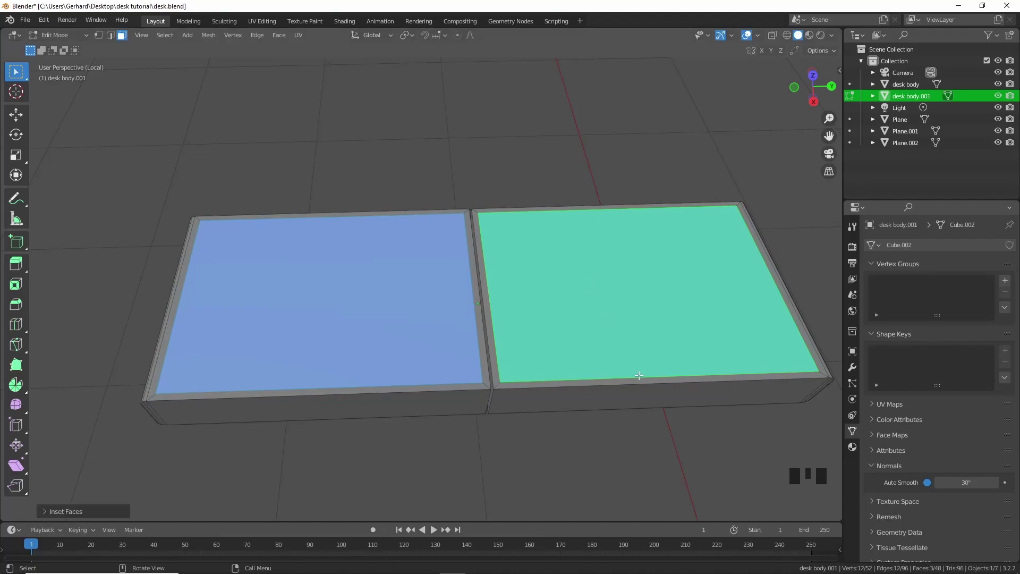
Step: Extrude the inset drawer faces along their normals to hollow the two drawer trays
key(e)
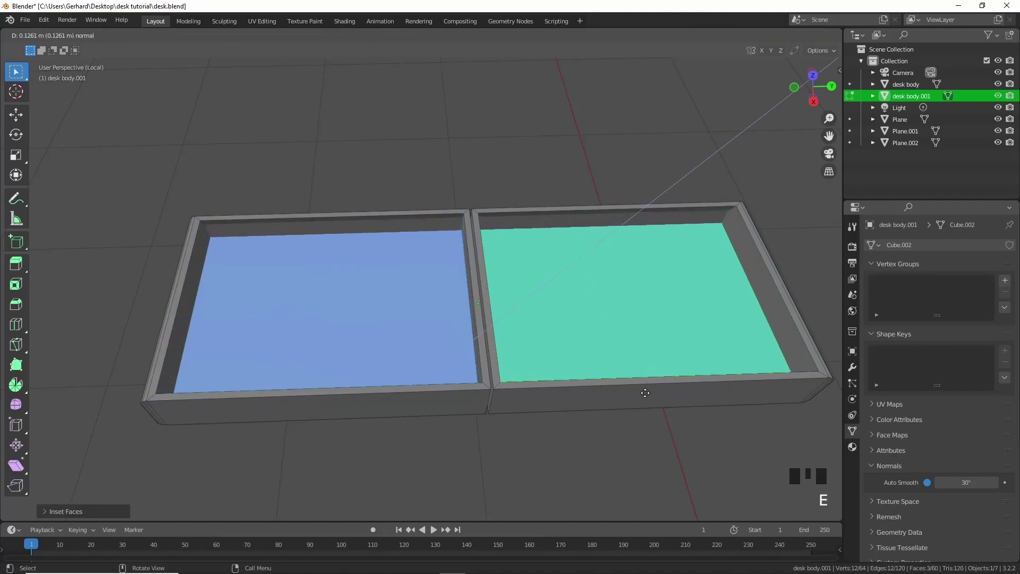
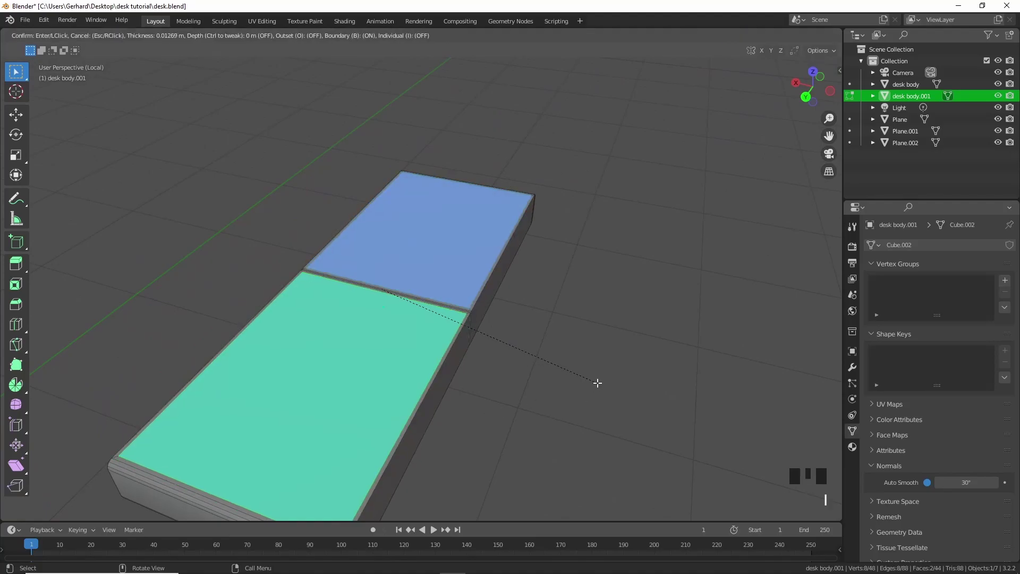
key(e)
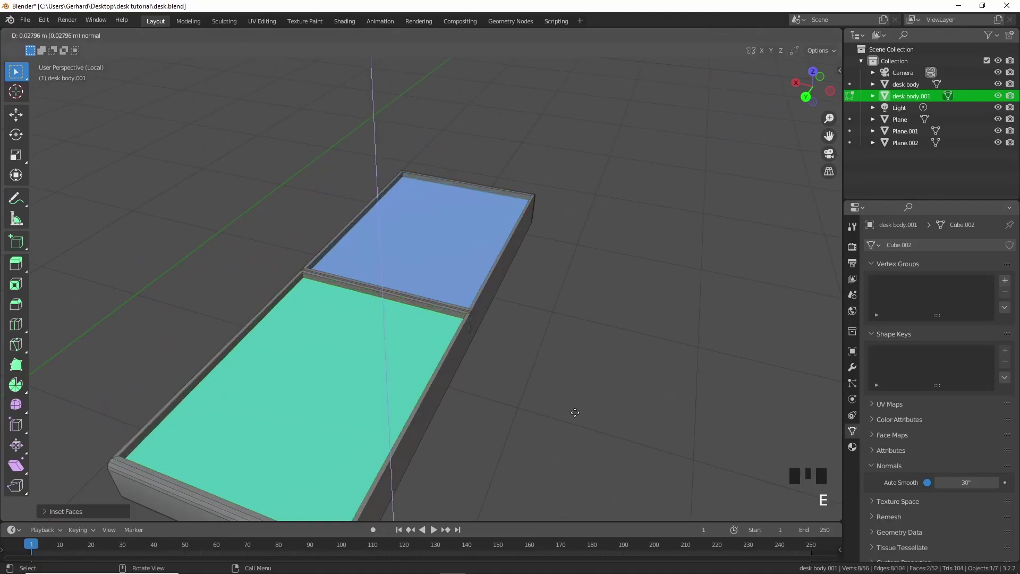
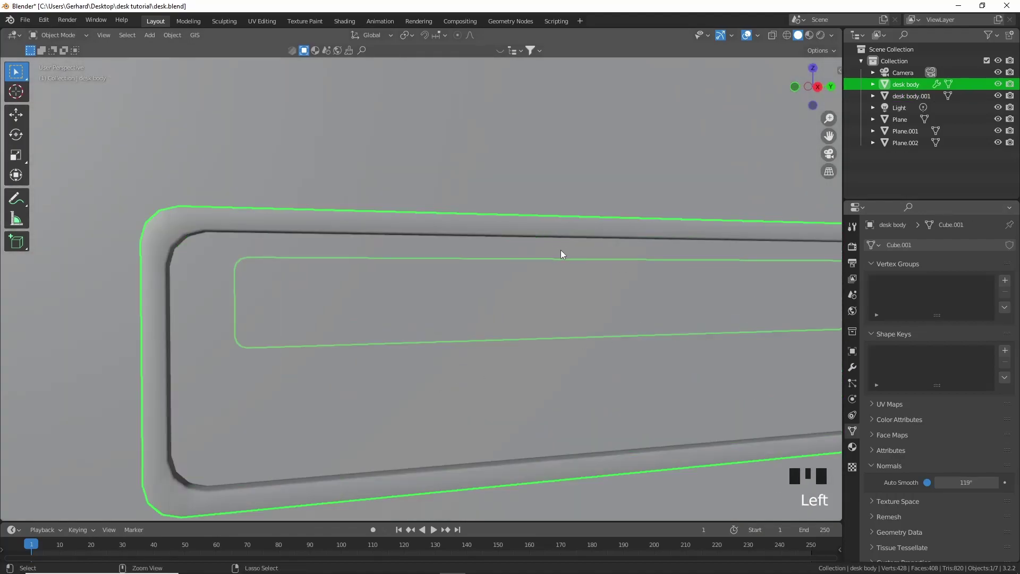
Step: Add level-2 subdivision to the desk body, select both body objects and bring up Link/Transfer Data
key(ctrl+2)
scroll(down, 3)
drag(458, 305, 483, 317)
click(483, 317)
drag(500, 368, 326, 280)
click(325, 280)
key(ctrl+l)
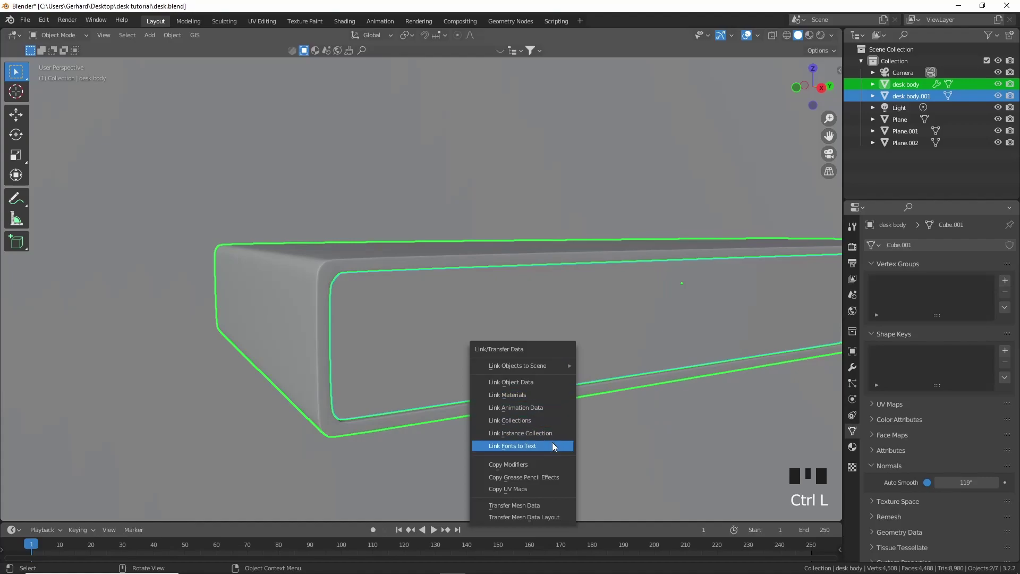
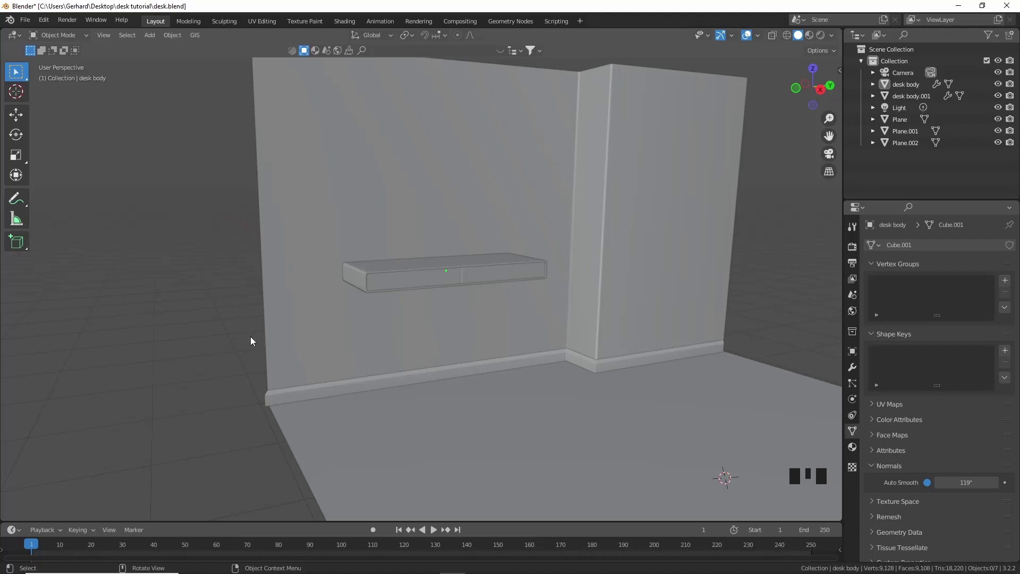
Step: Add a new cube from the mesh menu and scale it down to handle size
scroll(up, 3)
scroll(down, 3)
scroll(down, 3)
middle_click(585, 328)
key(shift+a)
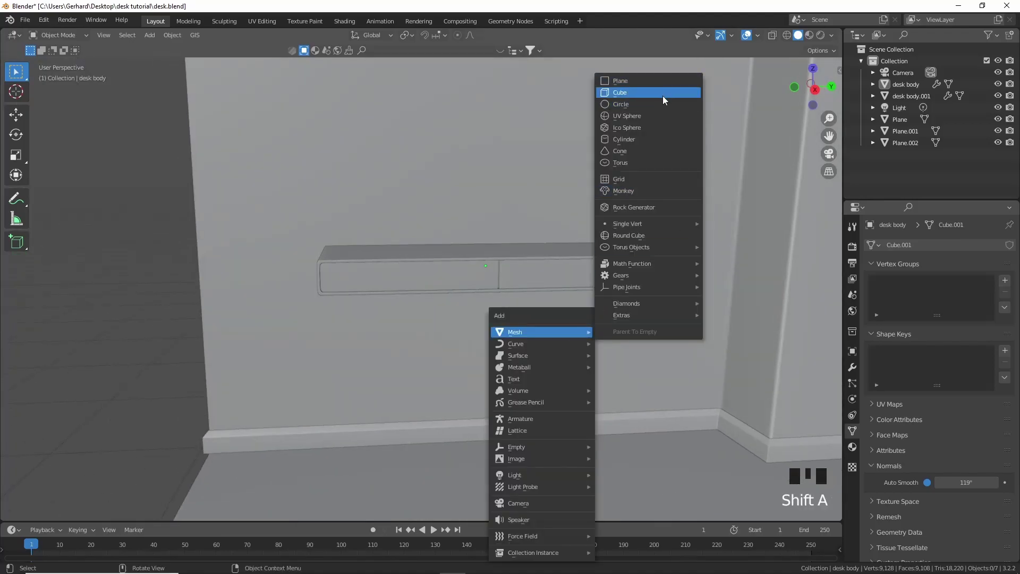
scroll(down, 3)
drag(515, 173, 996, 260)
key(s)
key(s)
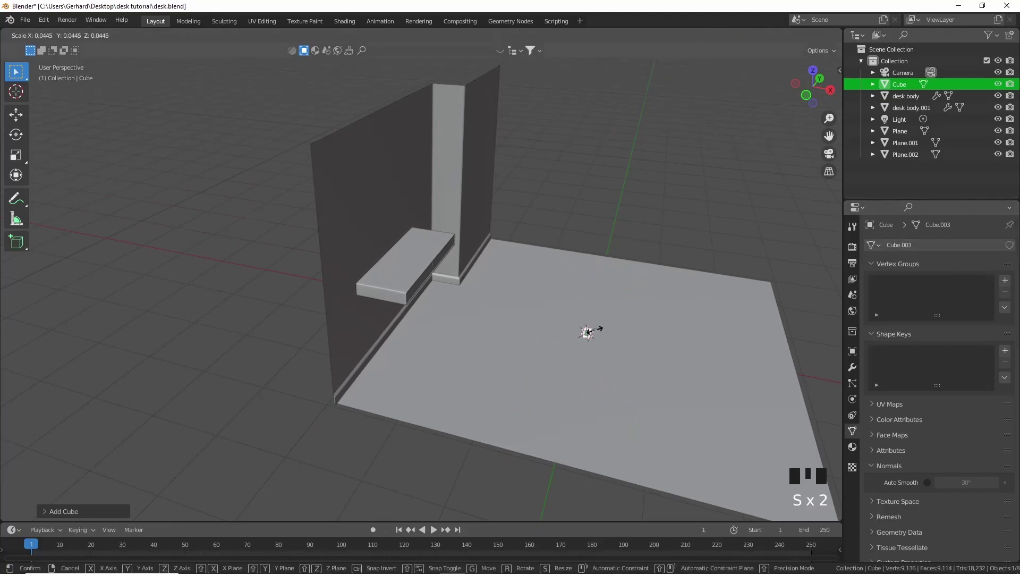
click(835, 92)
Step: View the cube from the side and stretch it along X into a narrow block
scroll(up, 3)
key(g)
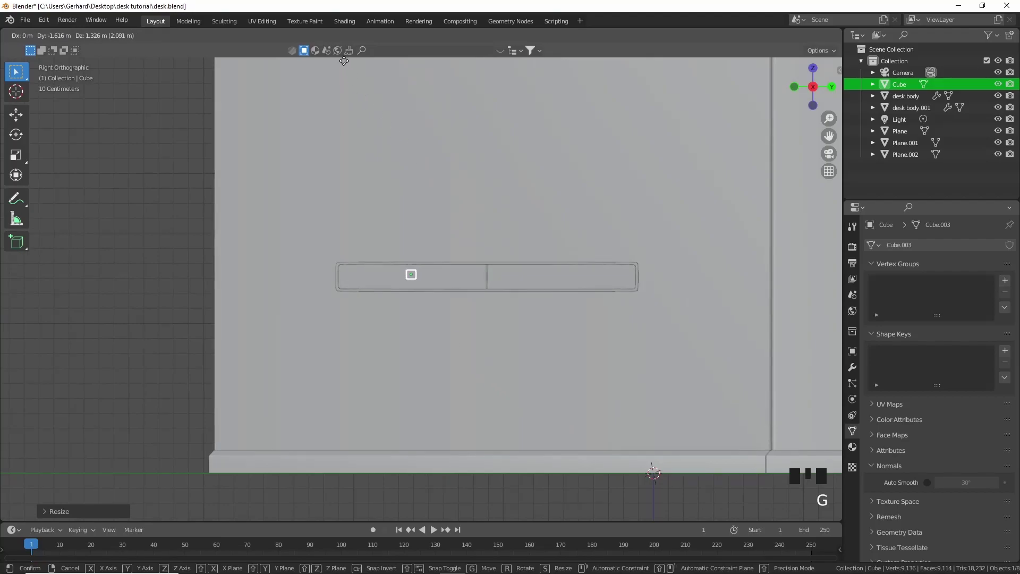
key(s)
drag(495, 236, 748, 277)
key(s)
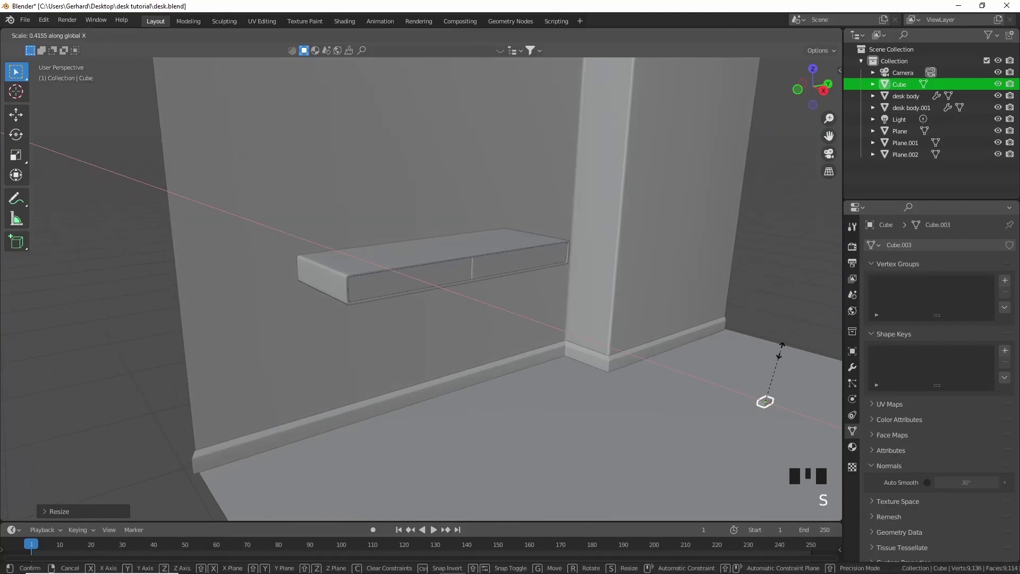
key(s)
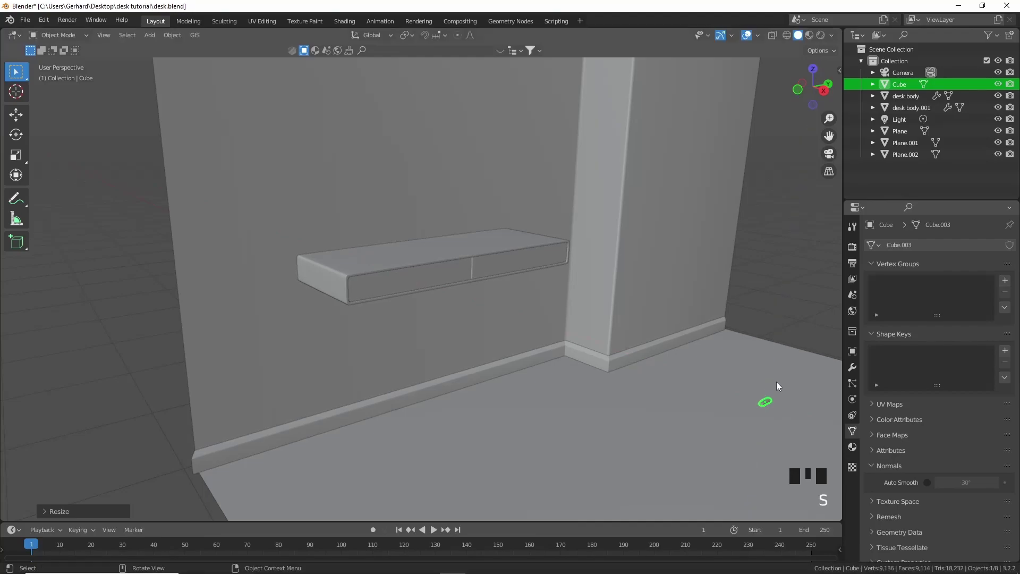
key(s)
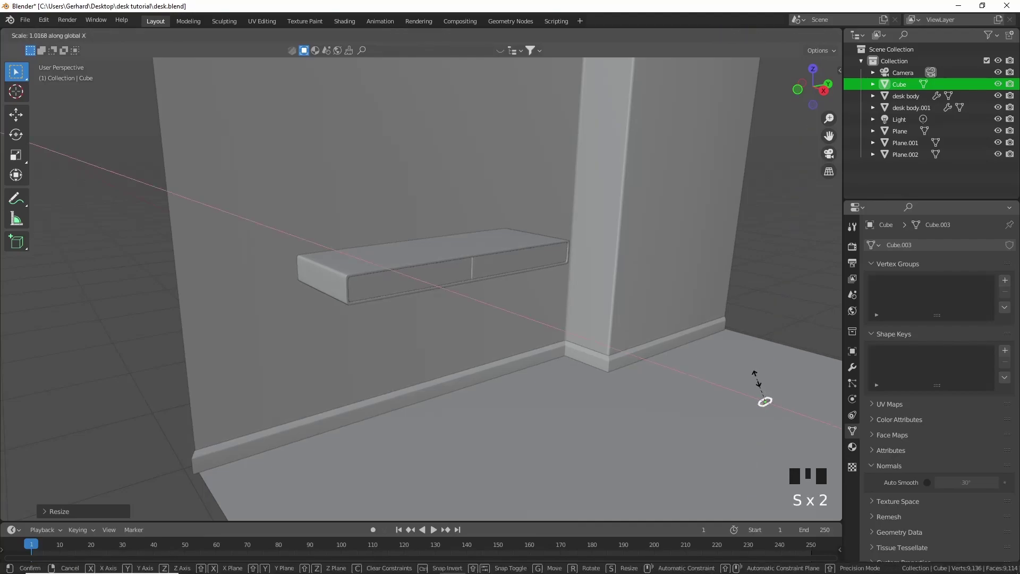
drag(772, 398, 796, 92)
click(796, 92)
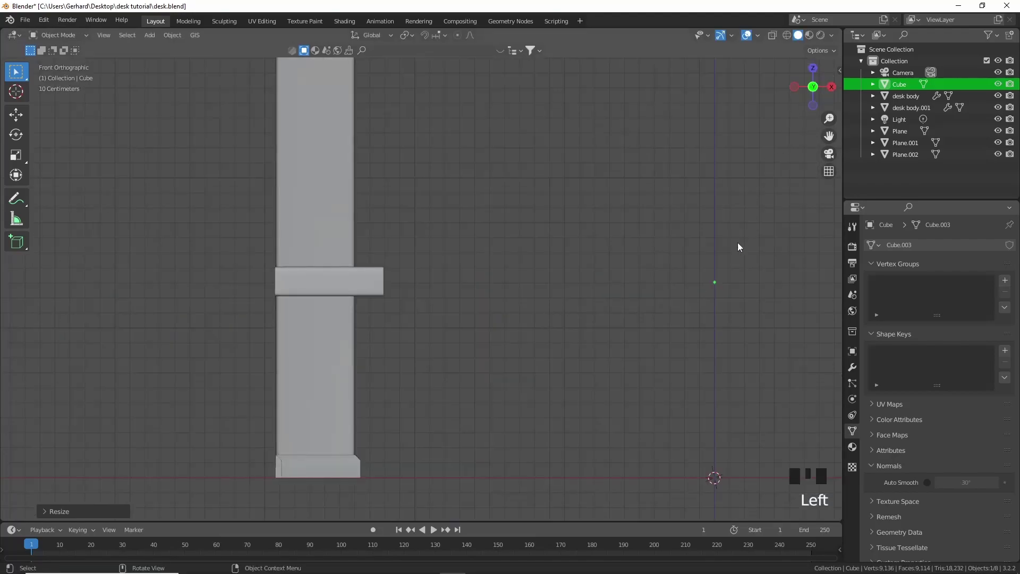
Step: Move the handle block along X onto the front of a drawer
key(g)
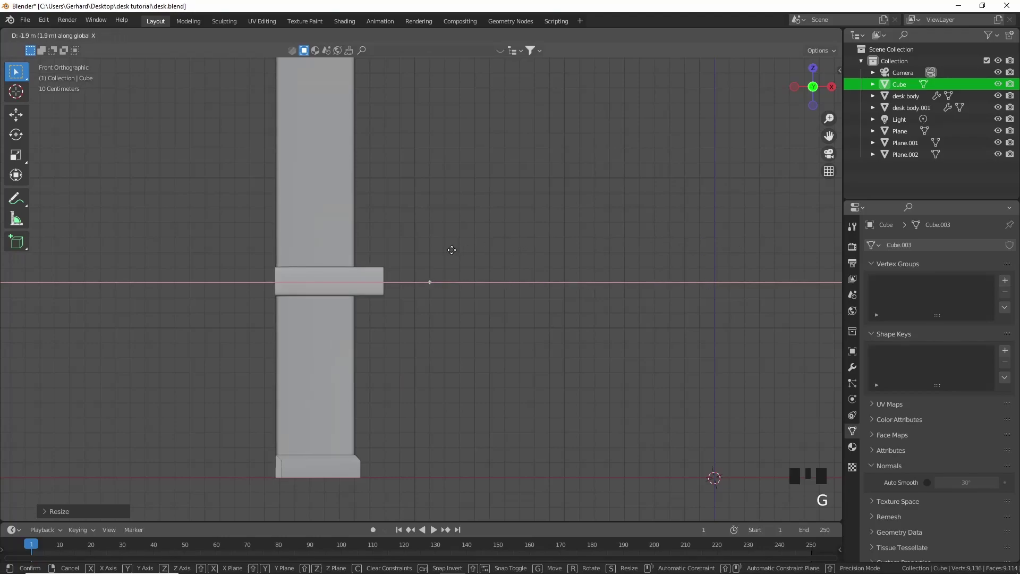
scroll(up, 3)
middle_click(423, 285)
scroll(up, 3)
middle_click(657, 316)
scroll(up, 3)
scroll(up, 3)
key(KP_Decimal)
scroll(up, 3)
scroll(down, 3)
scroll(up, 3)
key(g)
scroll(down, 3)
drag(554, 308, 500, 322)
scroll(down, 3)
drag(498, 322, 553, 357)
key(g)
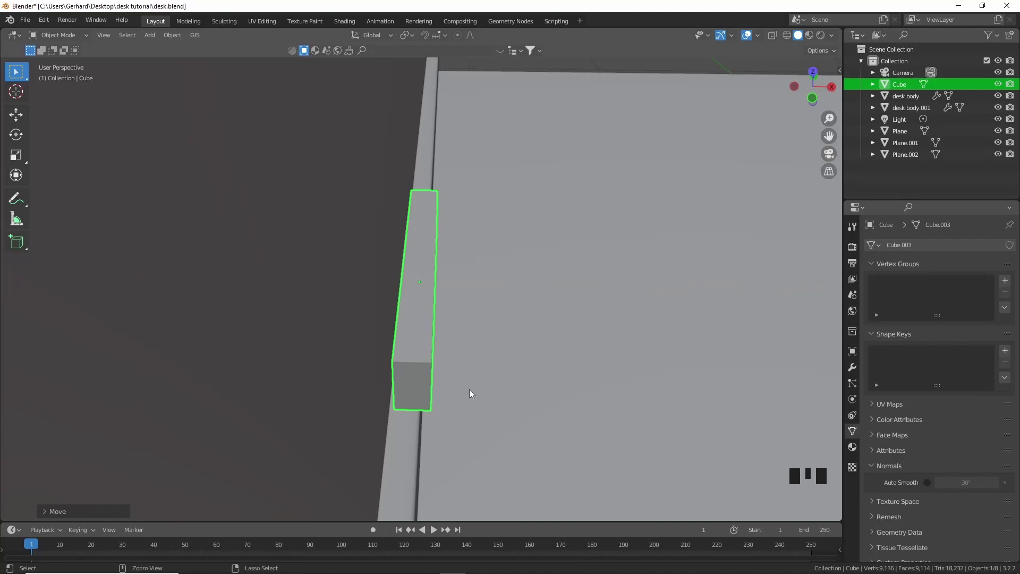
Step: Apply the cube's scale, loop-cut and bevel it into sections, and extrude the end faces along X into bracket legs
key(ctrl+a)
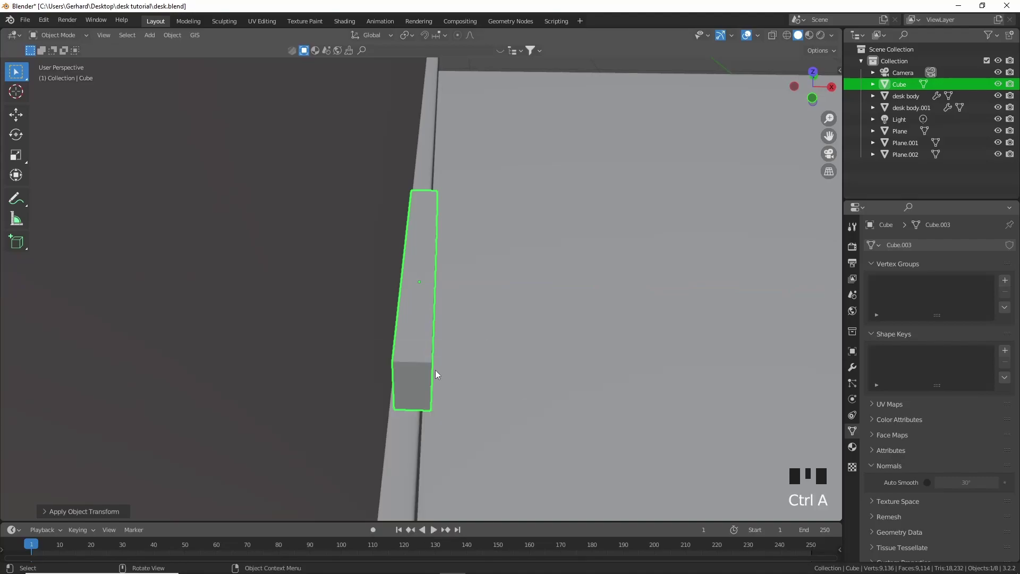
key(Tab)
key(ctrl+r)
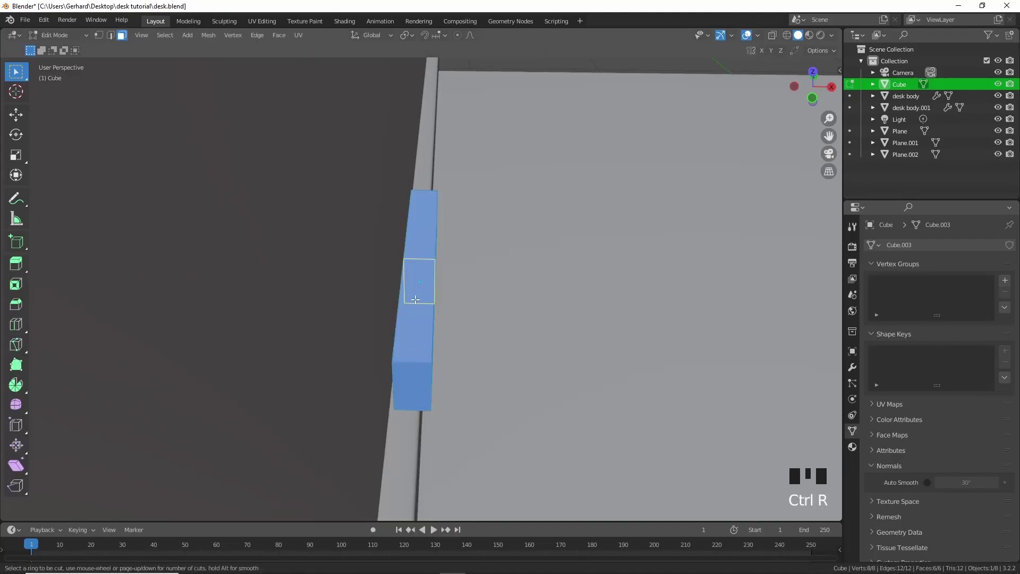
key(ctrl+b)
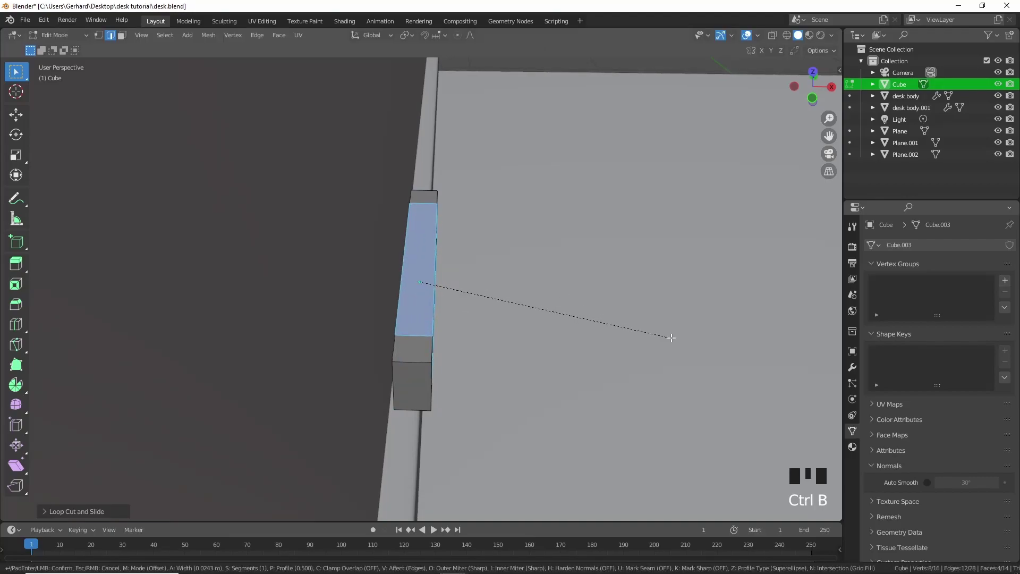
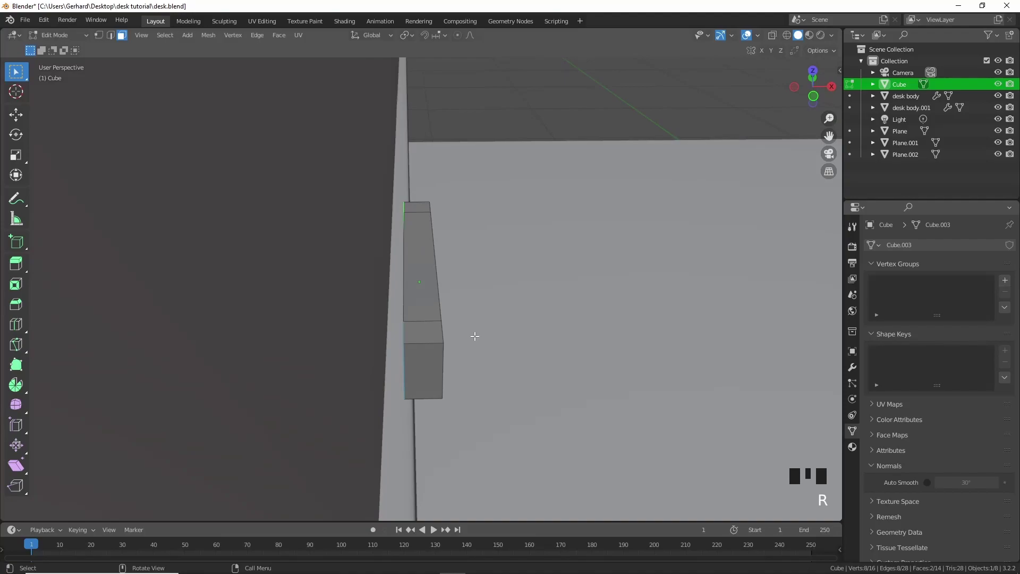
key(e)
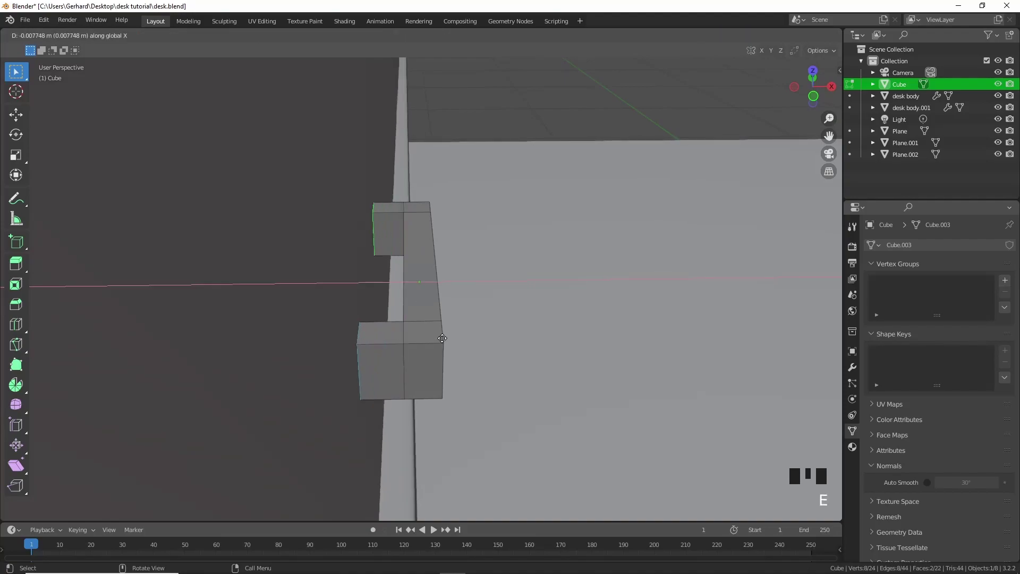
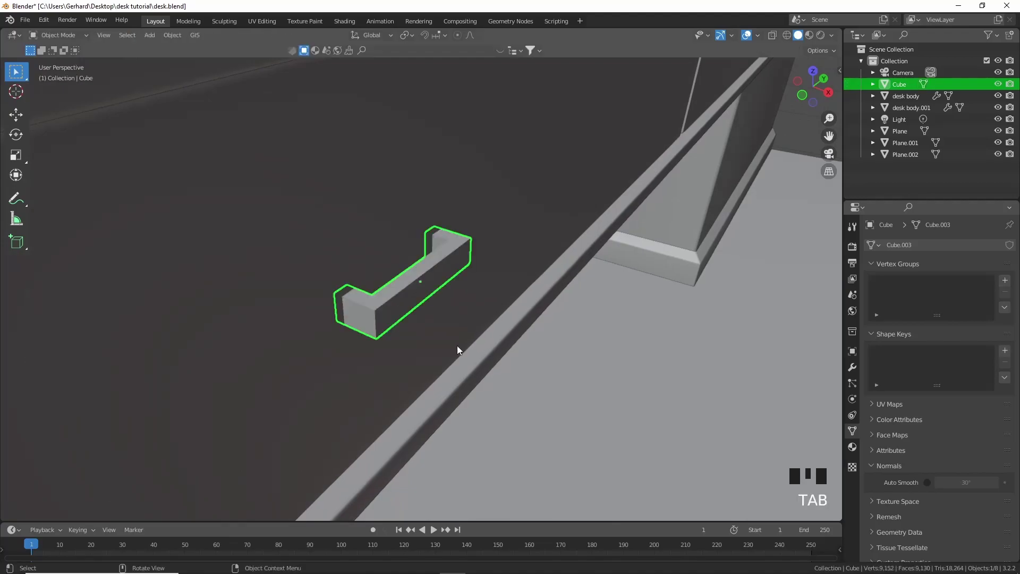
Step: Apply the handle's transforms and give it a Bevel modifier with 0.001 m amount and 2 segments
key(ctrl+a)
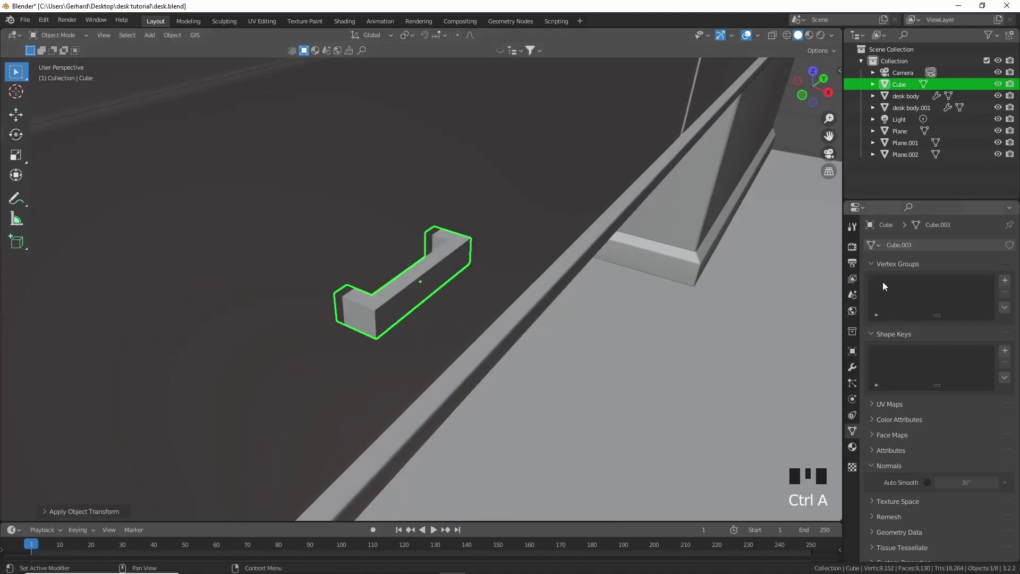
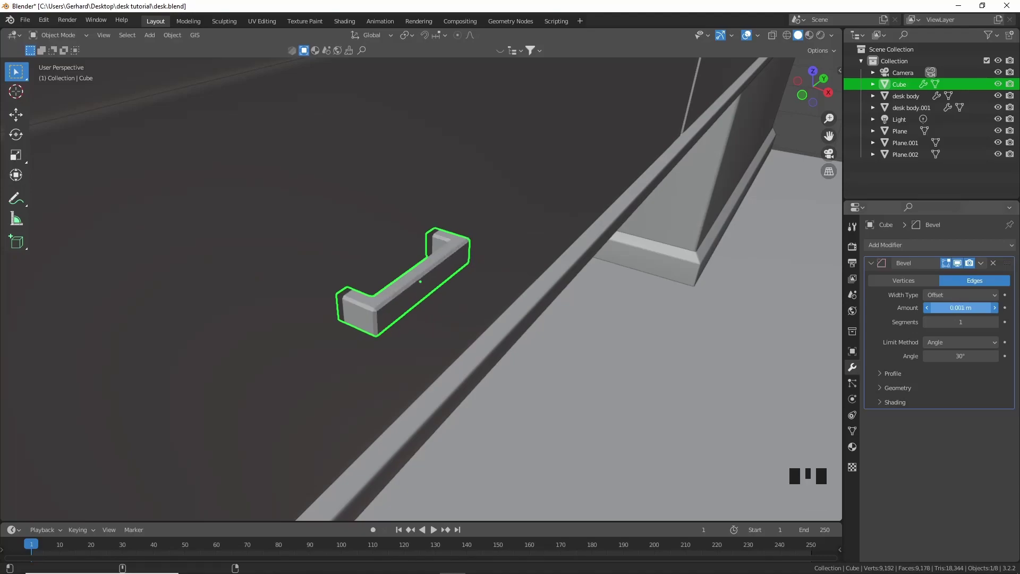
drag(677, 322, 998, 322)
click(998, 322)
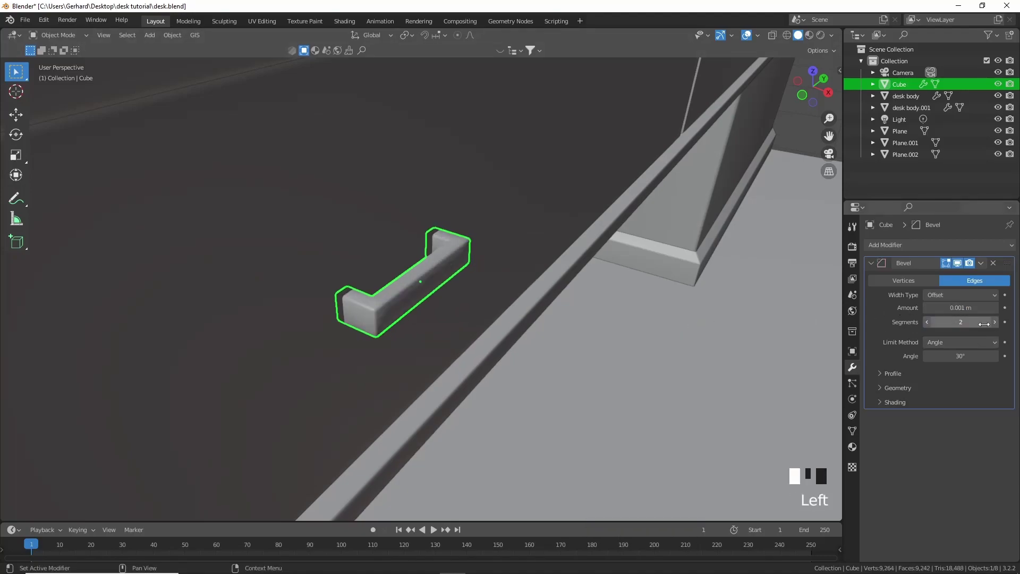
scroll(down, 3)
drag(701, 362, 600, 354)
scroll(down, 3)
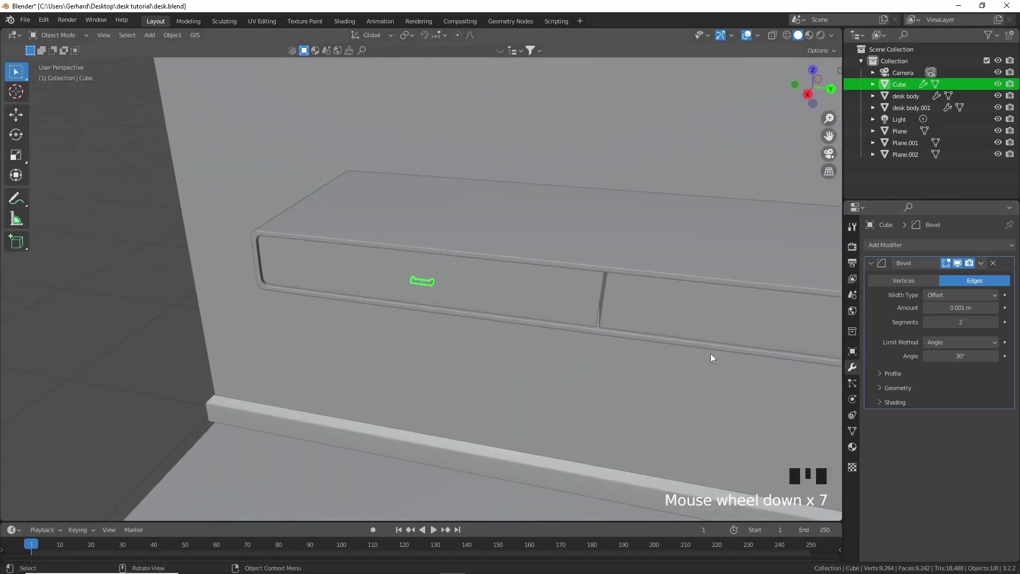
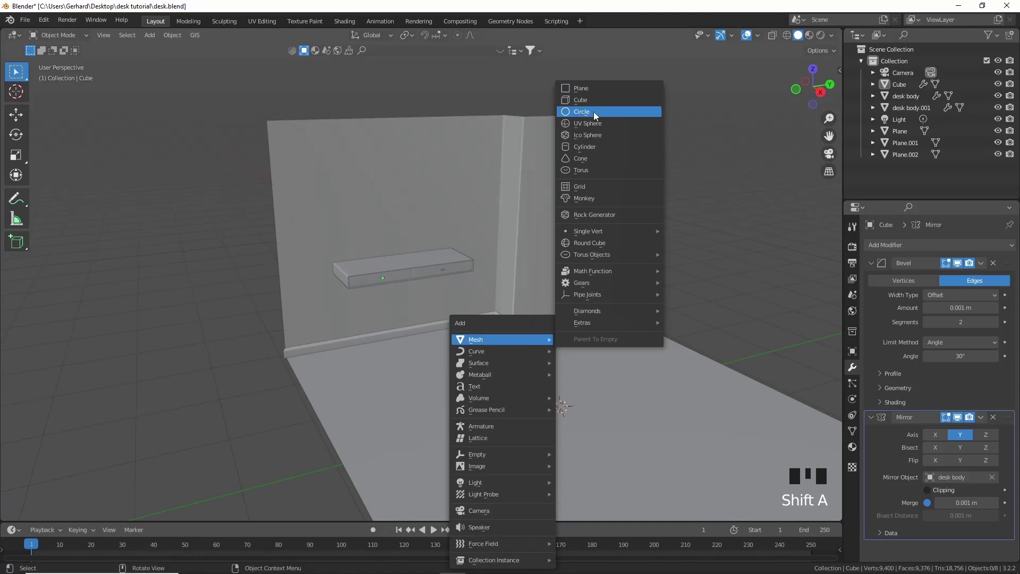
Step: Scale the cylinder down to a thin leg and move it toward a desk corner in top view
scroll(down, 3)
drag(579, 230, 686, 271)
key(s)
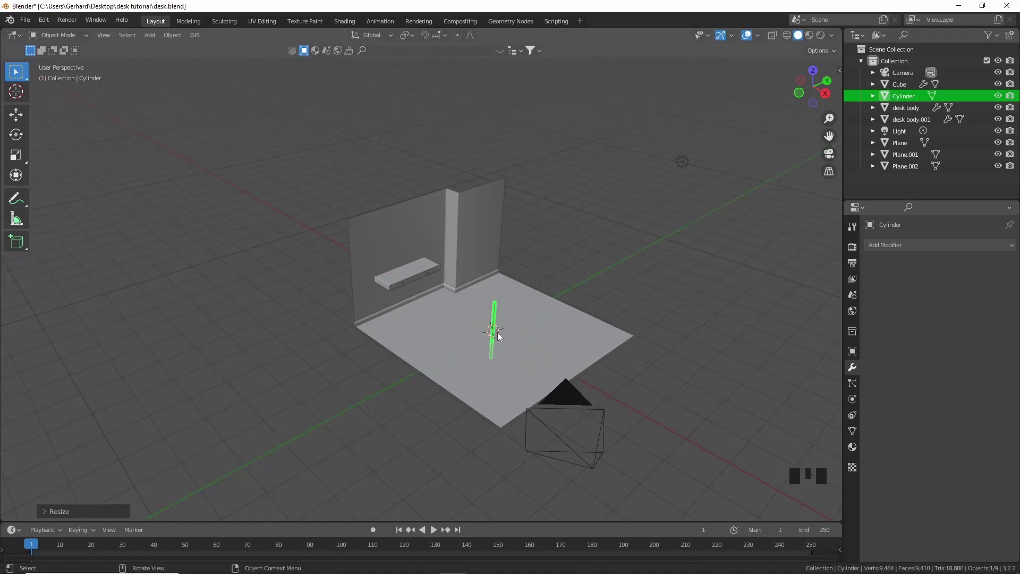
scroll(up, 3)
click(812, 77)
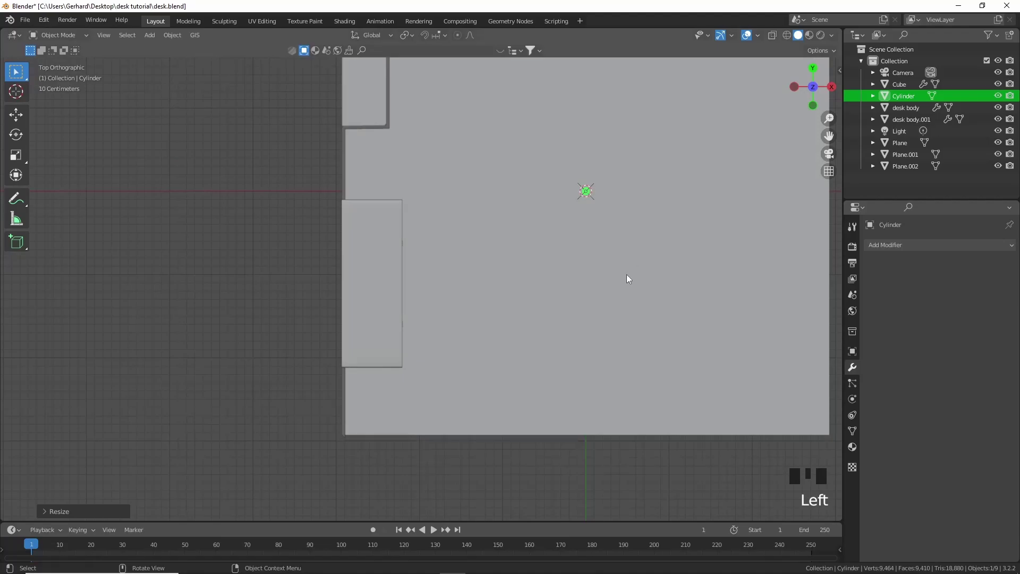
key(g)
click(814, 109)
Step: In front view shorten the leg to desk height and rotate it slightly outward
scroll(up, 3)
key(g)
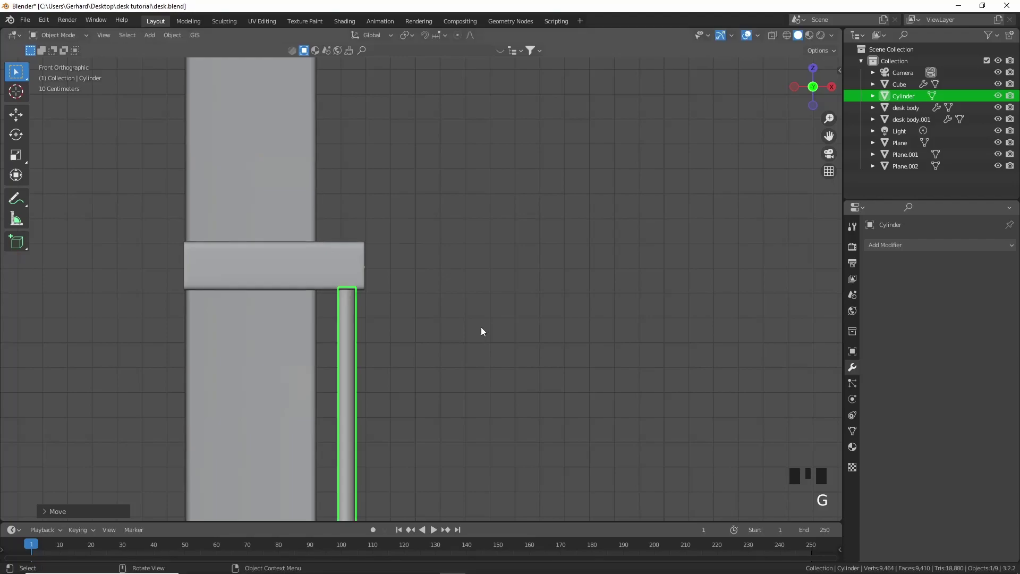
scroll(down, 3)
key(s)
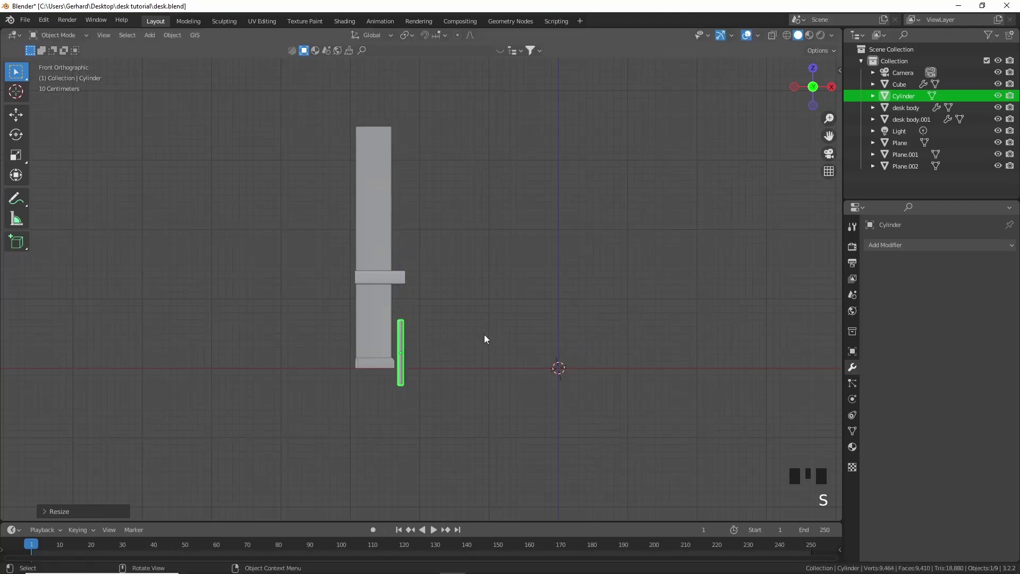
key(r)
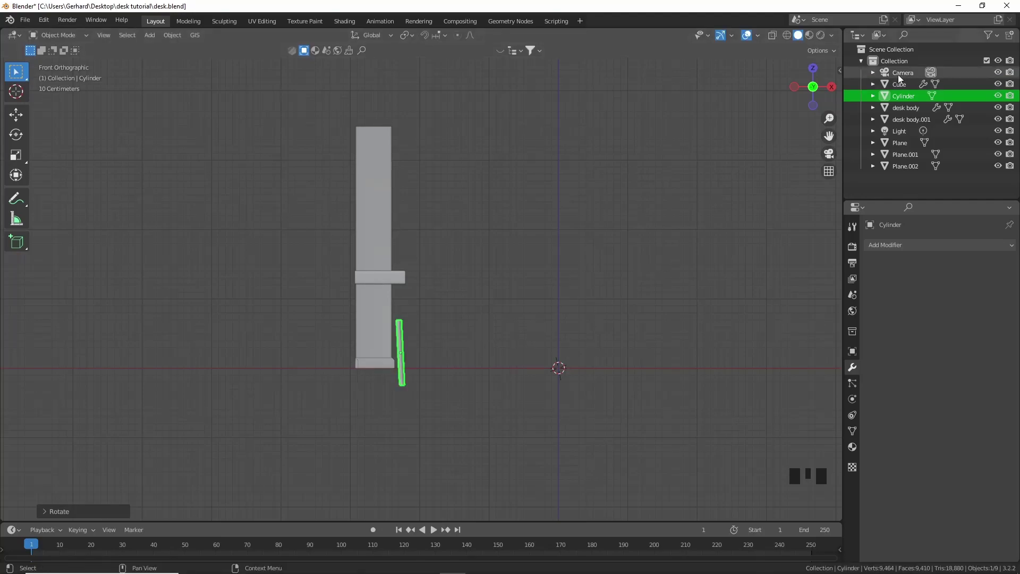
click(836, 94)
scroll(up, 3)
Step: In right view tilt the leg, move its top under the desk corner and scale it along its own length
drag(454, 339, 514, 324)
key(r)
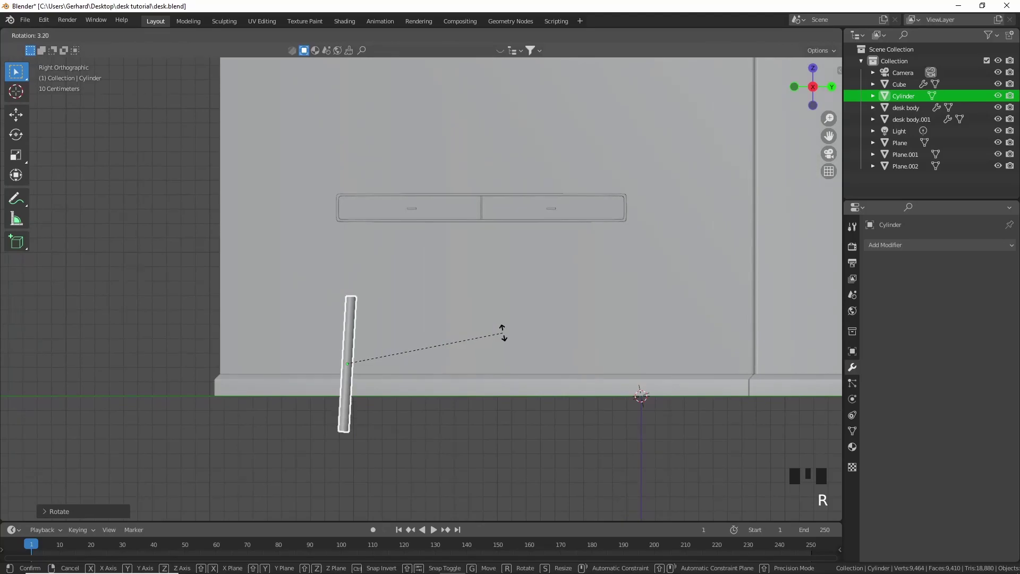
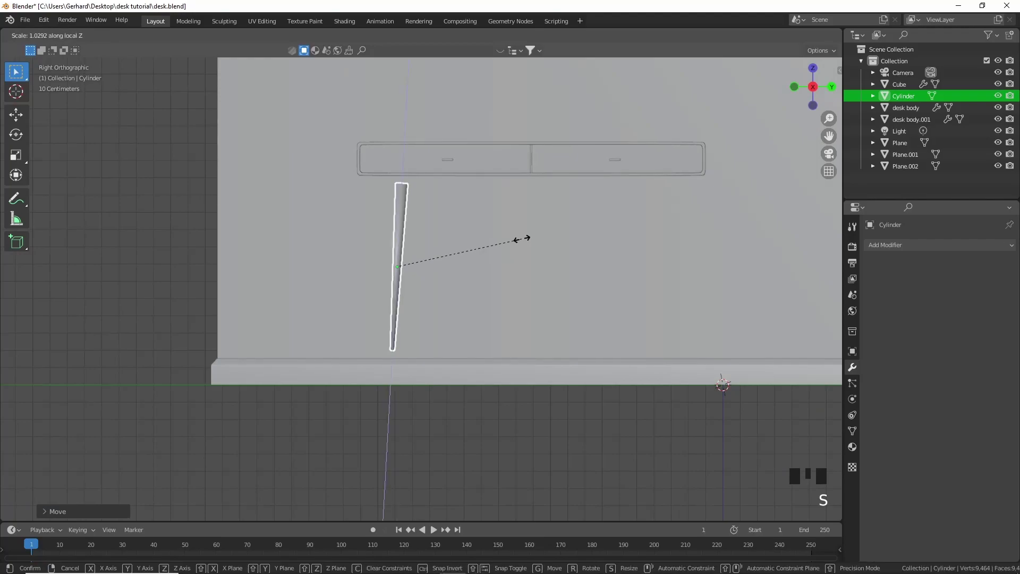
key(g)
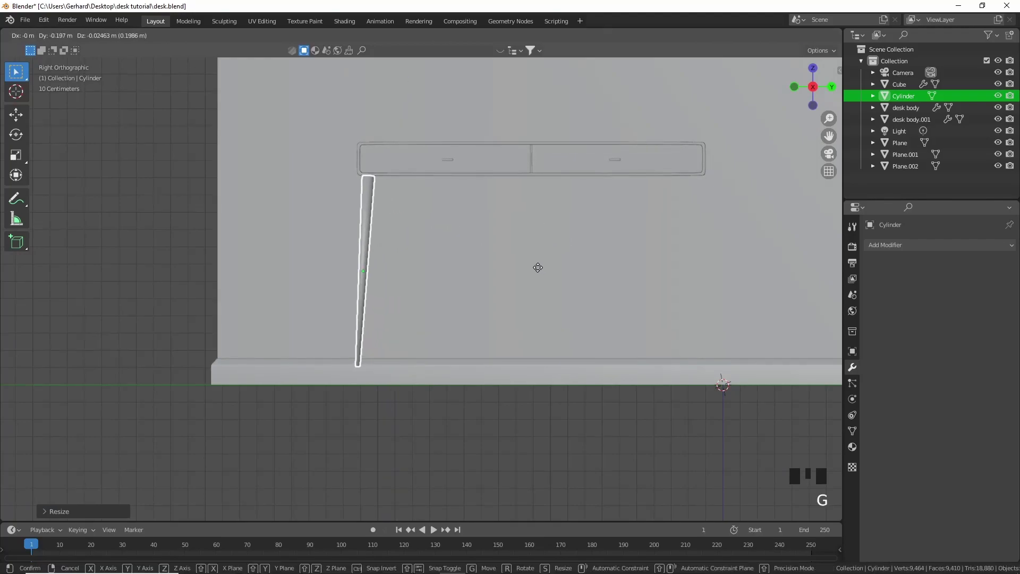
scroll(down, 3)
drag(515, 289, 664, 313)
key(s)
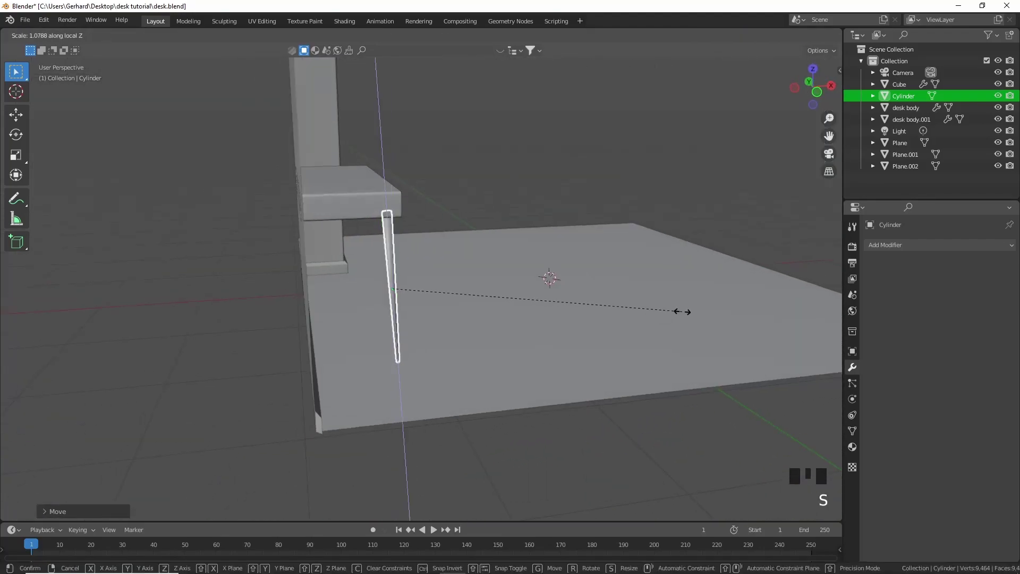
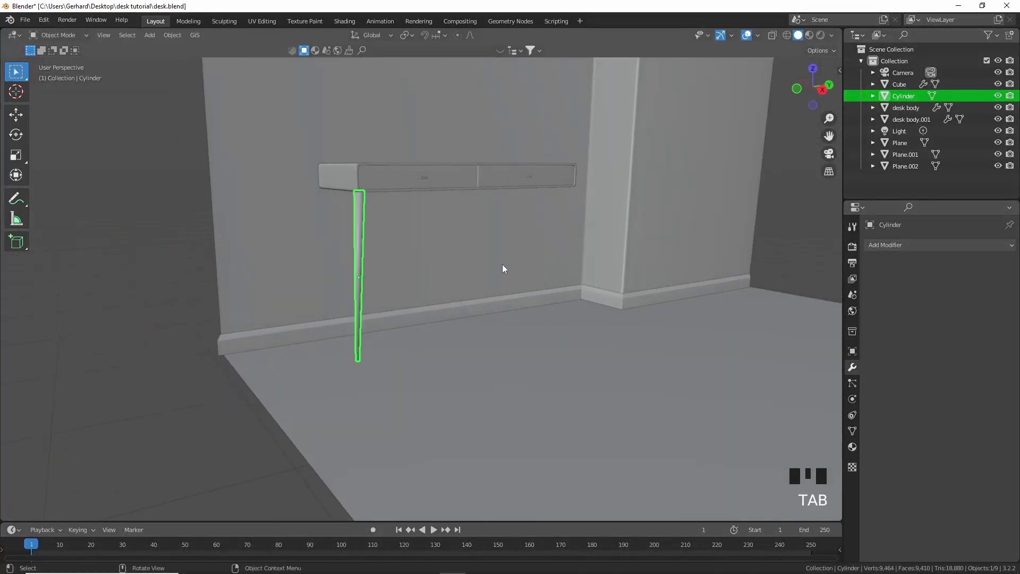
Step: Add a Mirror modifier to the leg on X and Y axes with desk body as the mirror object
drag(603, 240, 398, 229)
drag(398, 229, 448, 233)
drag(448, 234, 408, 280)
scroll(up, 3)
click(896, 259)
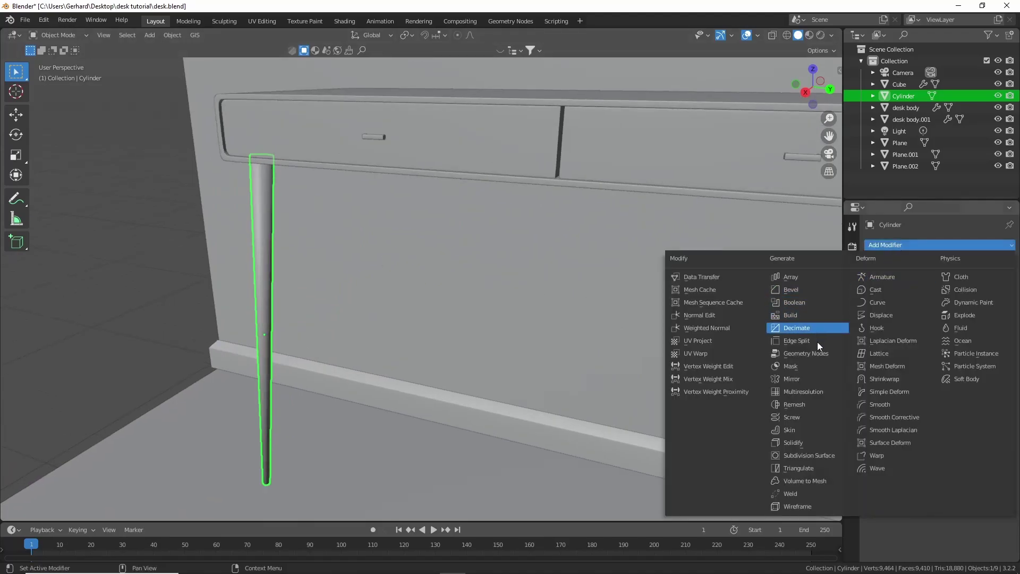
drag(810, 382, 962, 286)
double_click(1004, 325)
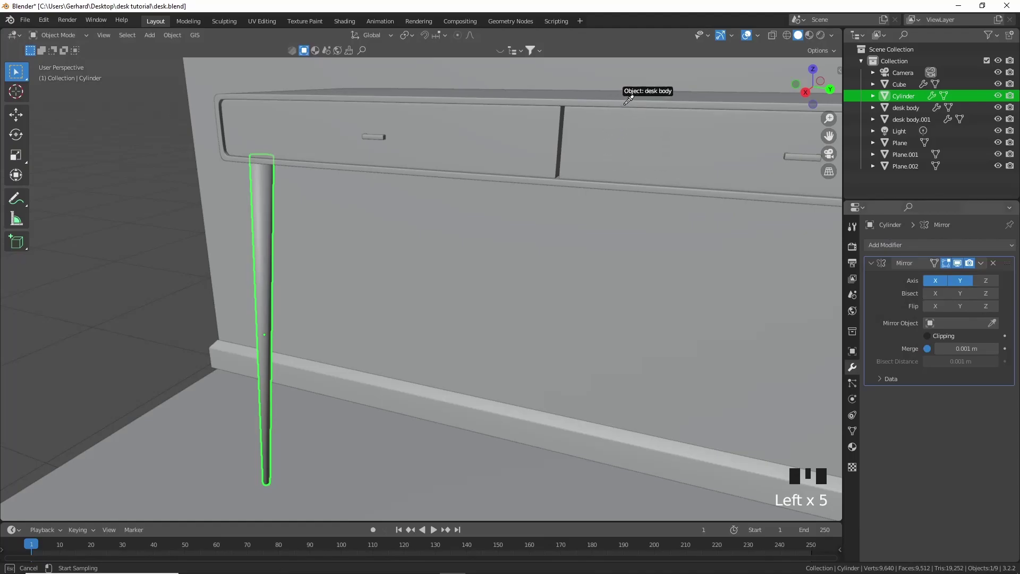
scroll(down, 3)
drag(535, 205, 658, 246)
click(659, 246)
Step: Select the desk body and legs together and move them into place in the wall corner
drag(552, 324, 371, 222)
click(371, 222)
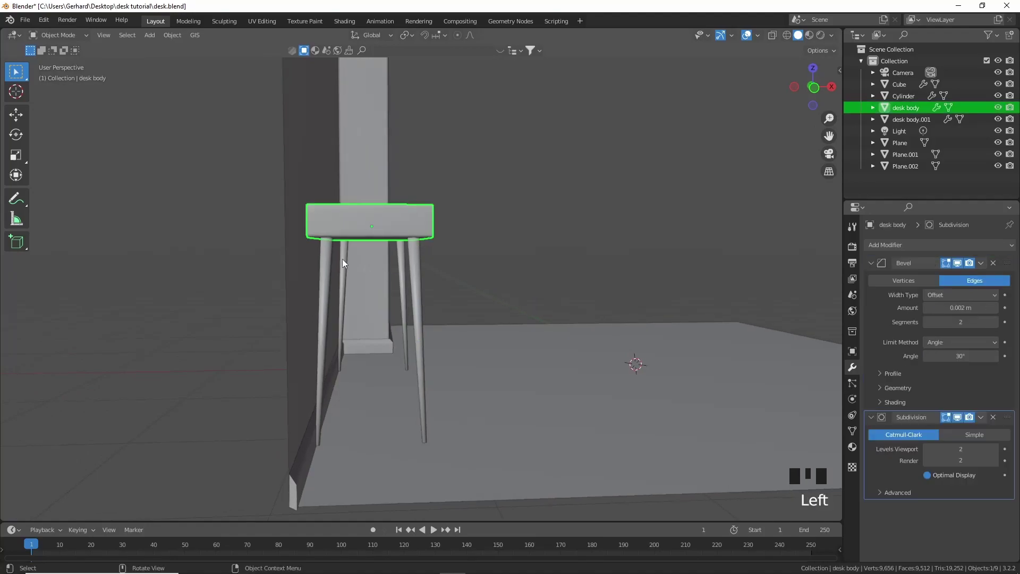
click(345, 261)
click(404, 219)
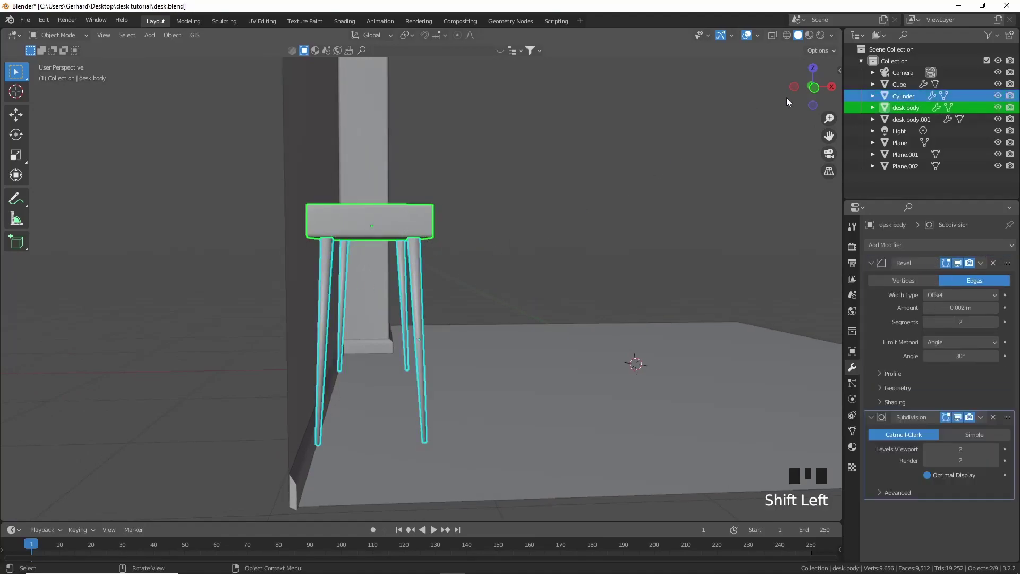
click(812, 94)
click(819, 91)
scroll(up, 3)
drag(485, 327, 593, 218)
scroll(up, 3)
drag(530, 302, 584, 212)
scroll(up, 3)
key(g)
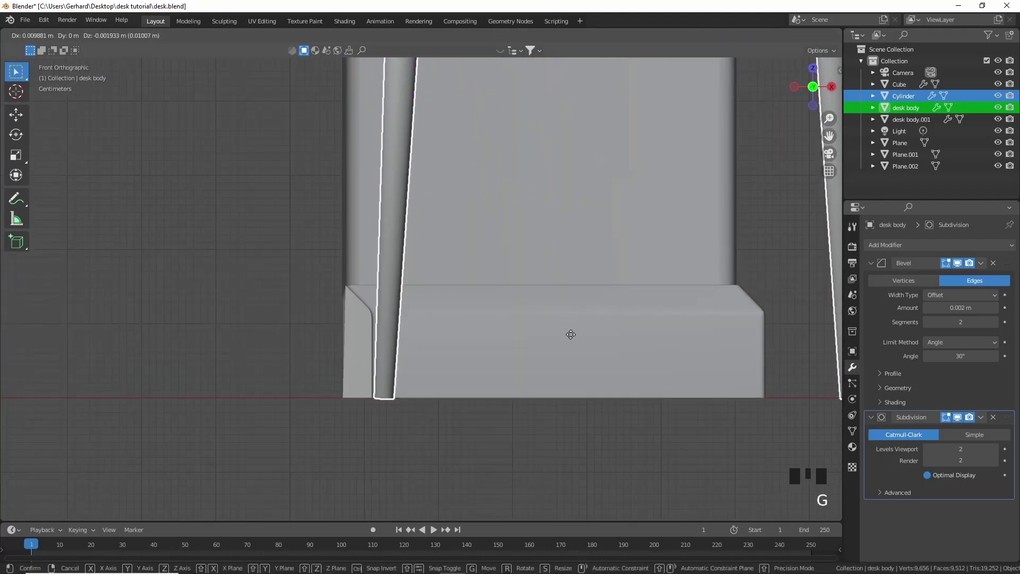
scroll(down, 3)
drag(597, 326, 557, 334)
scroll(down, 3)
middle_click(550, 337)
scroll(down, 3)
drag(481, 383, 674, 286)
scroll(up, 3)
click(696, 275)
drag(520, 332, 495, 394)
scroll(up, 3)
drag(511, 418, 330, 433)
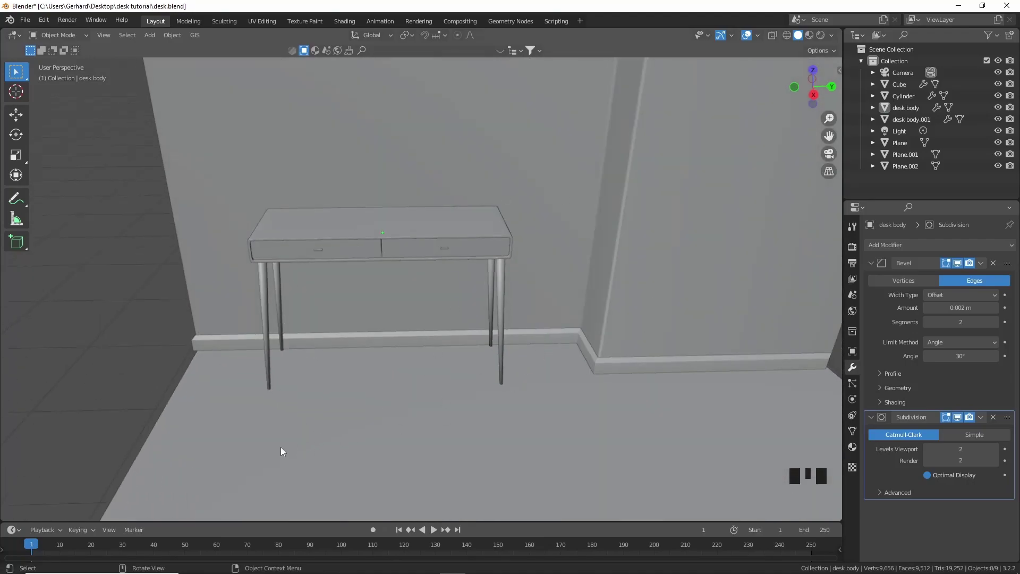
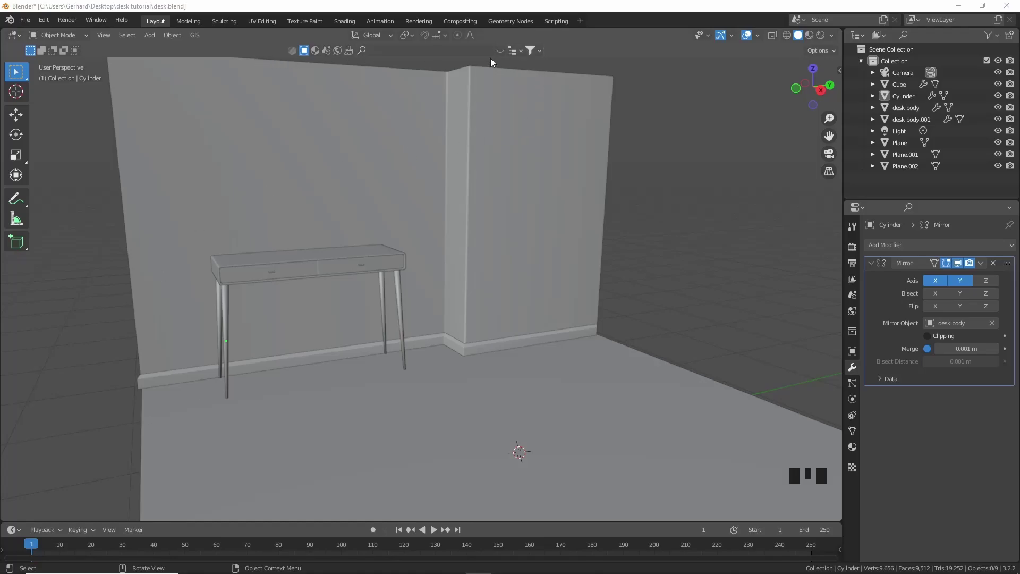
Step: Orbit and zoom around the desk to inspect the four mirrored legs from several sides
drag(503, 52, 306, 52)
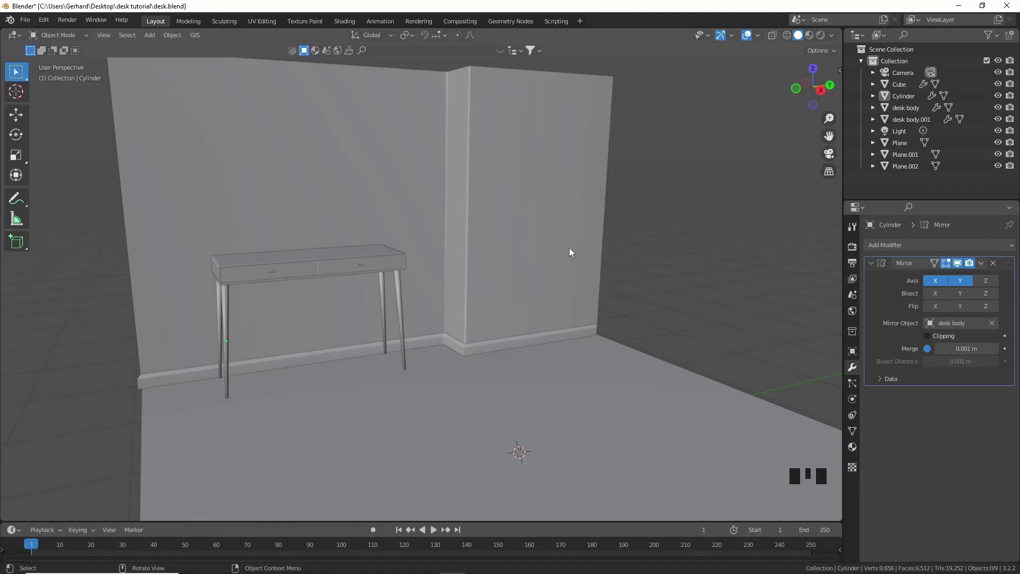
drag(369, 192, 393, 204)
scroll(up, 3)
drag(408, 217, 462, 226)
scroll(down, 3)
drag(482, 227, 506, 230)
scroll(up, 3)
drag(606, 259, 538, 221)
scroll(down, 3)
scroll(up, 3)
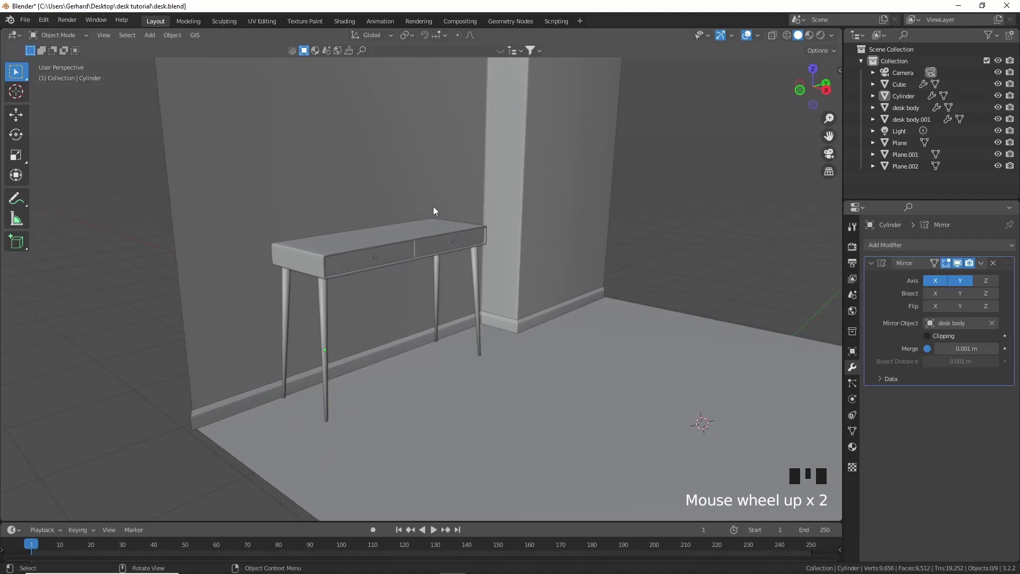
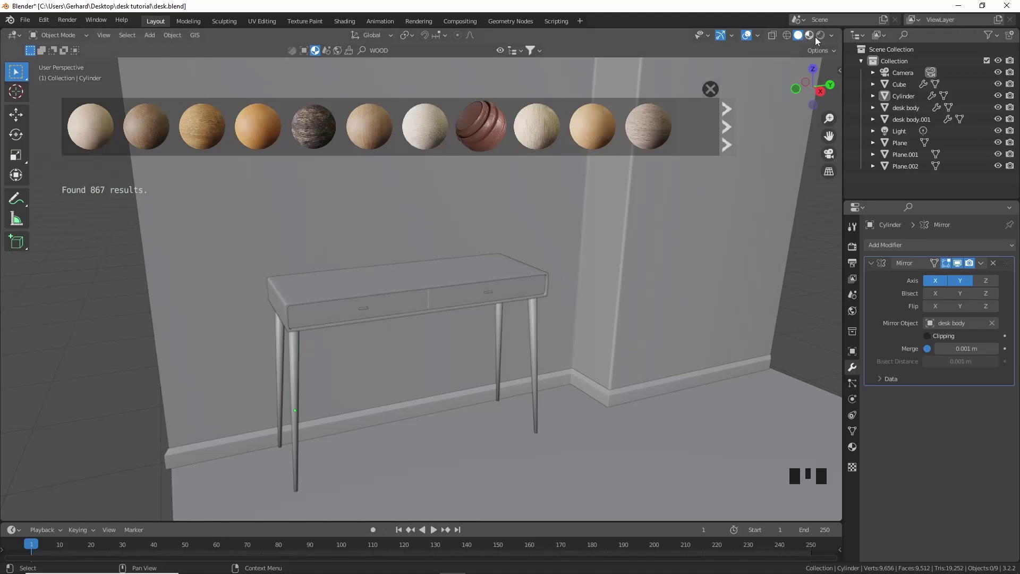
Step: Switch the viewport to Material Preview shading and select the desk body
click(526, 340)
drag(498, 350, 525, 334)
scroll(up, 3)
click(467, 299)
drag(550, 335, 453, 264)
click(453, 263)
click(414, 267)
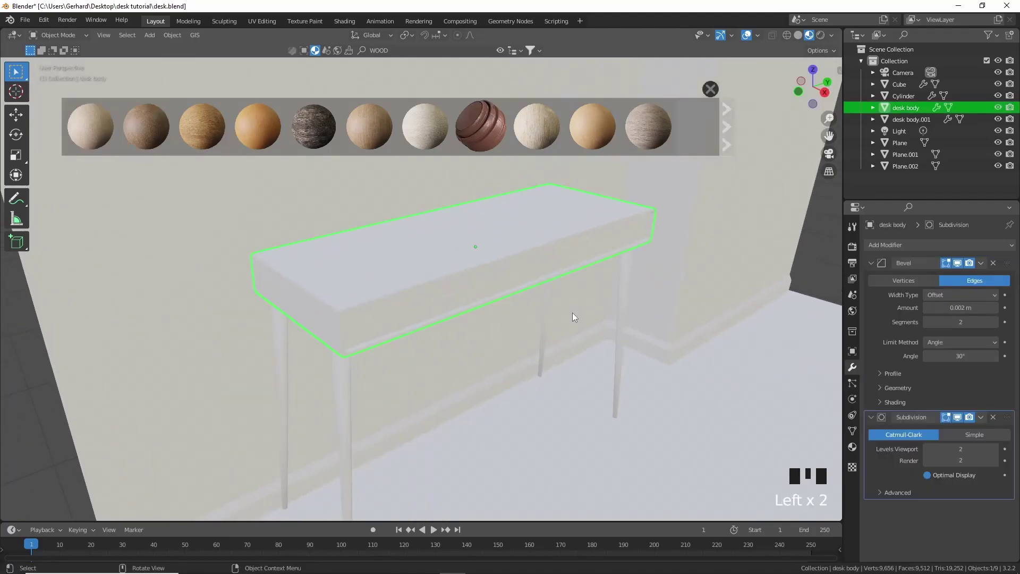
Step: Unwrap the whole desk body mesh with Smart UV Project and return to Object Mode
key(Tab)
key(a)
key(3)
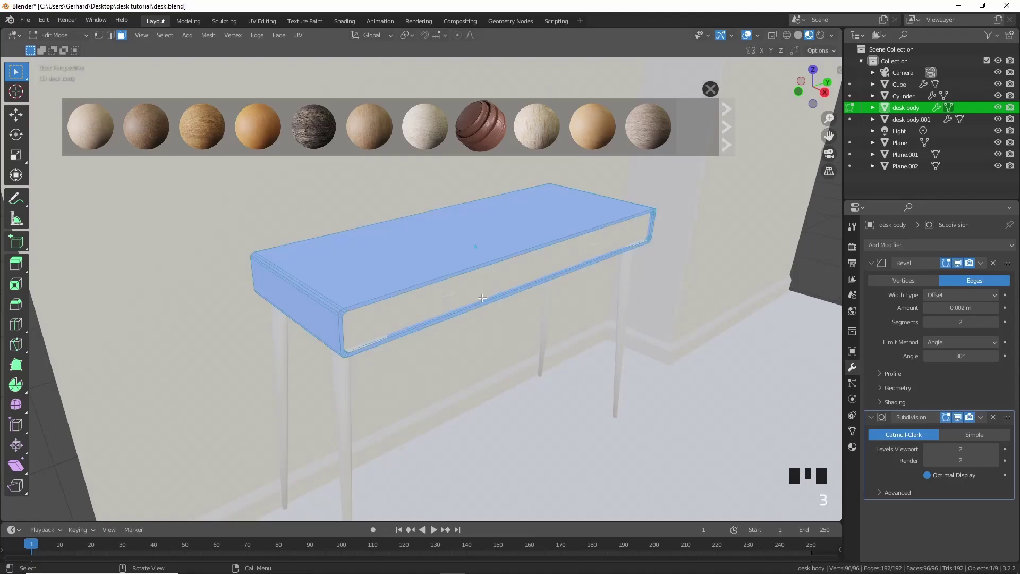
key(u)
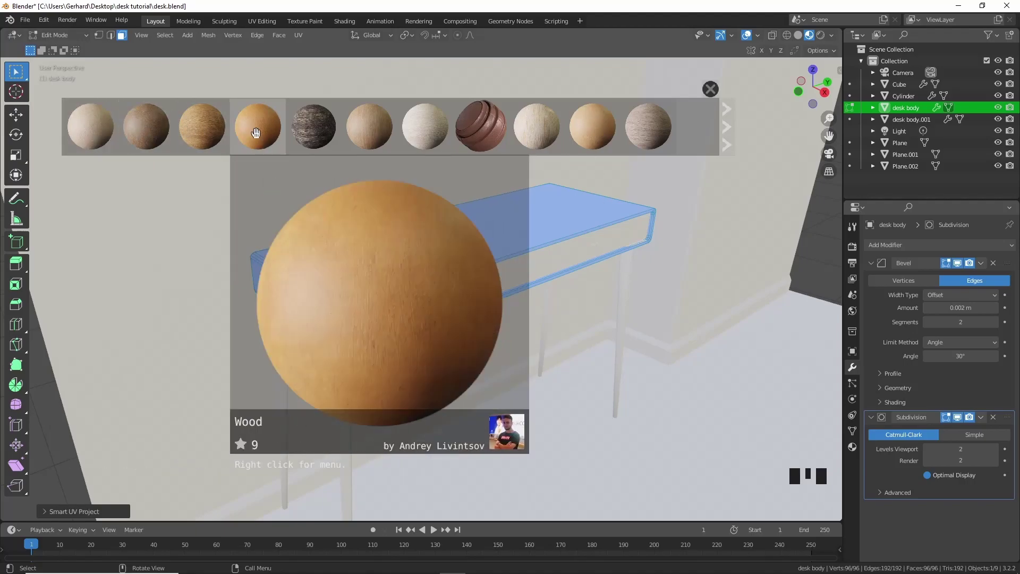
key(Tab)
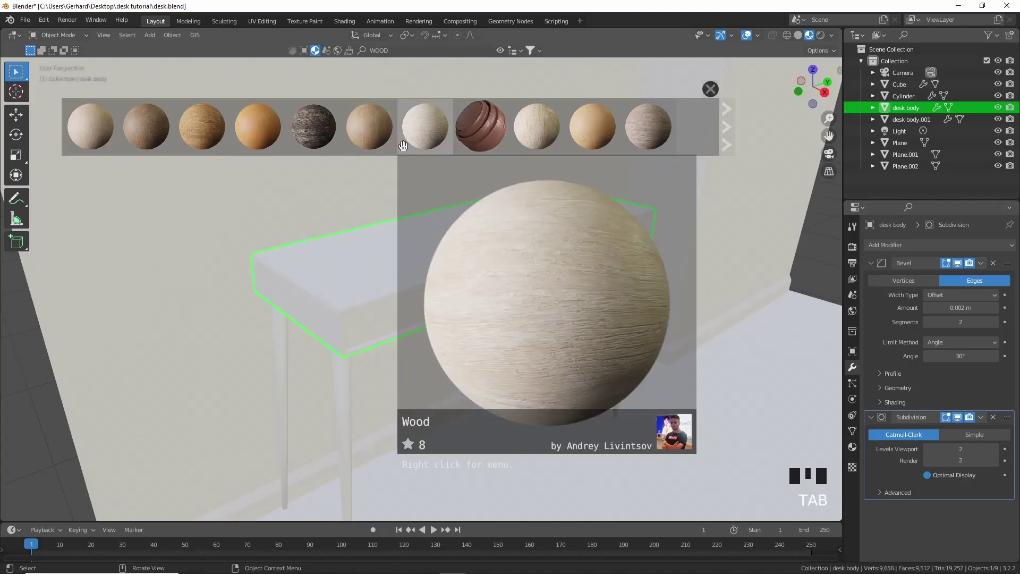